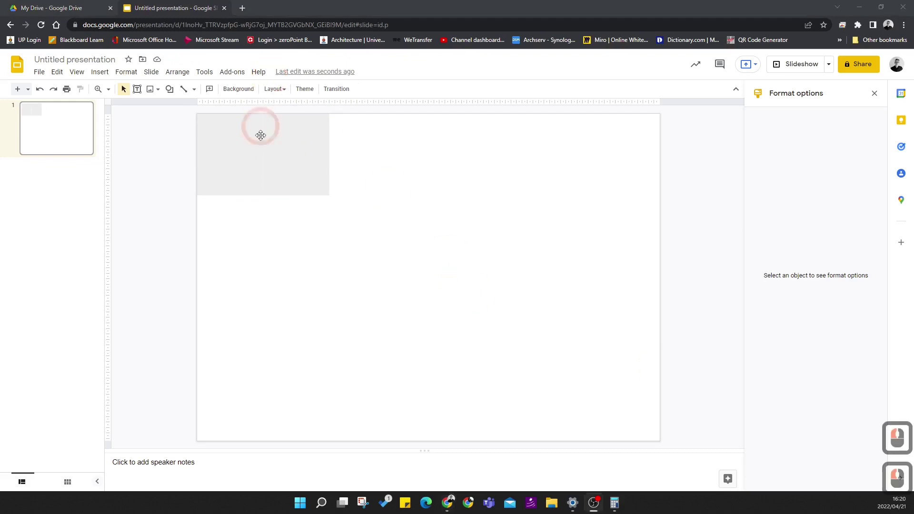
# Duplicate the grey 6 cm rectangle into copies placed side by side until the row reaches the right edge.
pyautogui.click(311, 163)
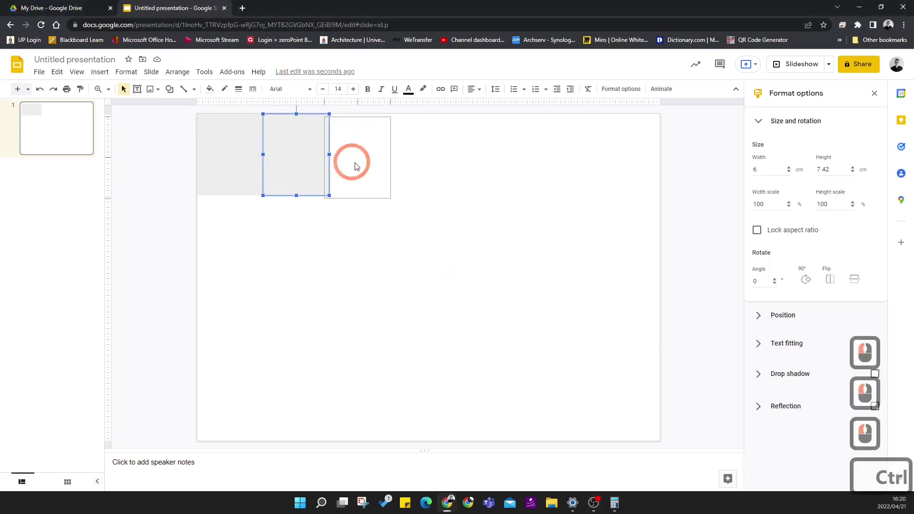
pyautogui.click(363, 160)
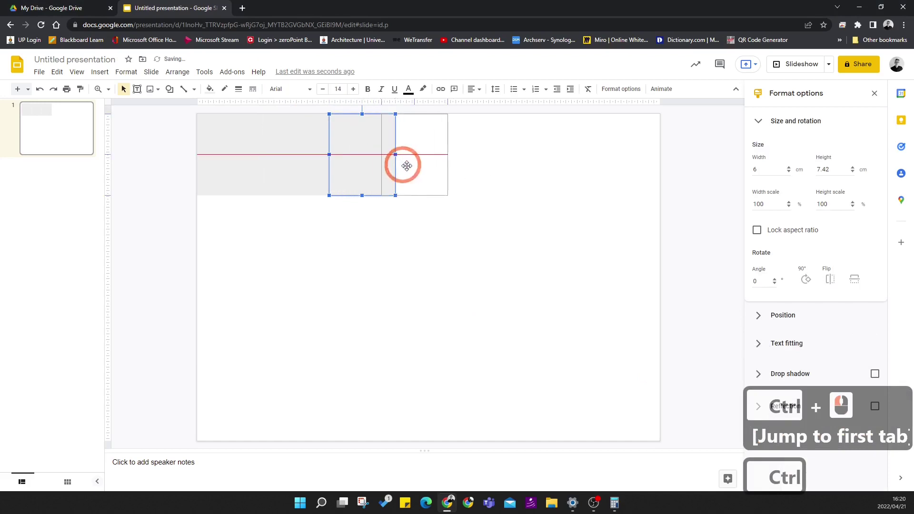
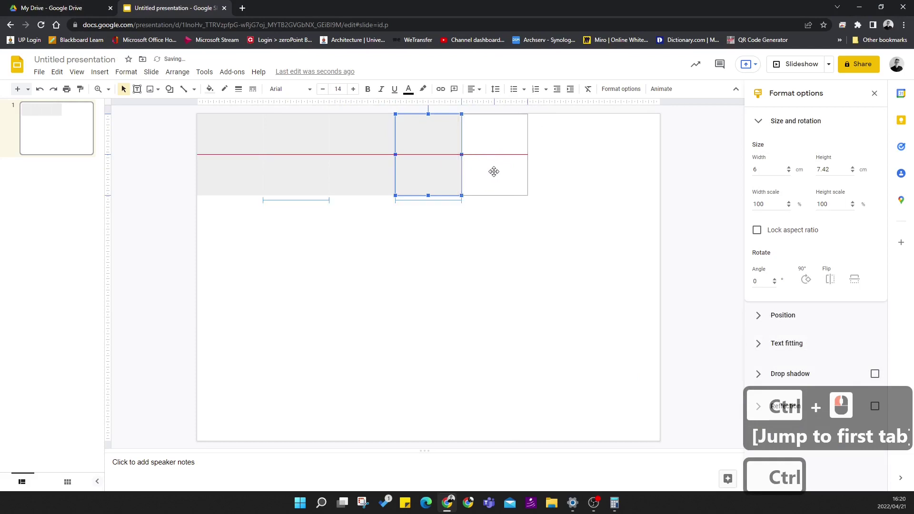
pyautogui.click(499, 172)
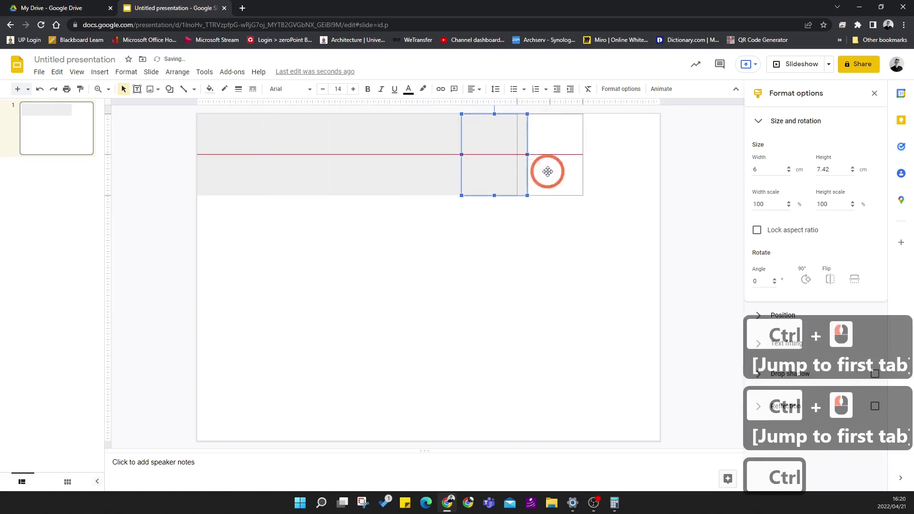
pyautogui.click(568, 176)
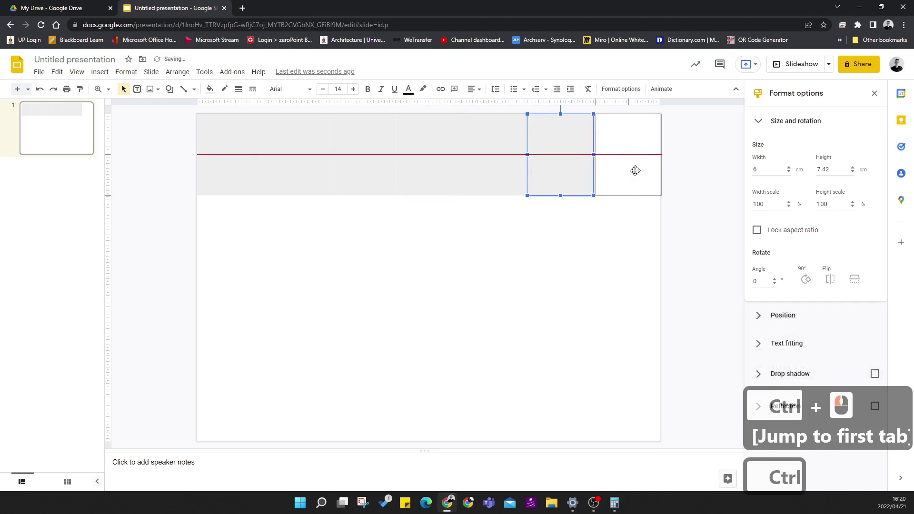
pyautogui.click(638, 172)
# Nudge each rectangle in the band so the seven copies sit edge to edge with no gaps.
pyautogui.click(698, 215)
pyautogui.click(278, 172)
pyautogui.click(363, 177)
pyautogui.click(432, 180)
pyautogui.click(496, 179)
pyautogui.click(564, 170)
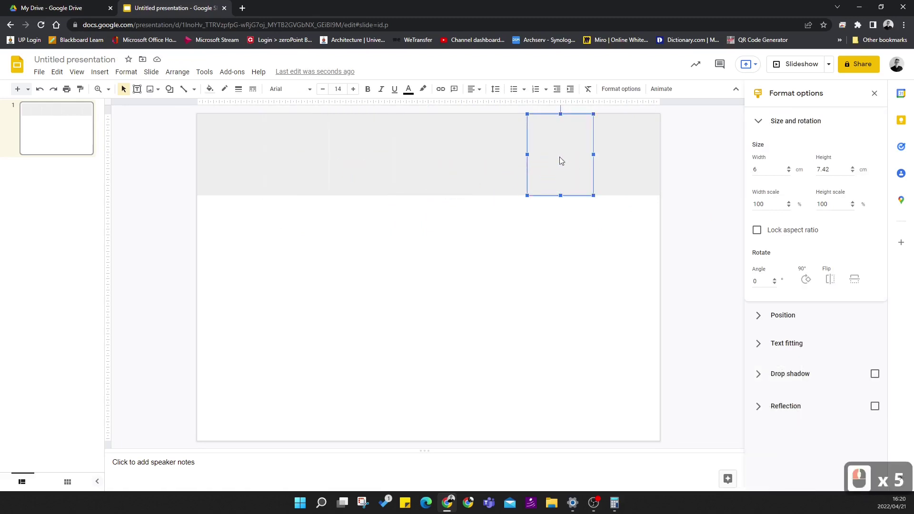
# Deselect the band and return the canvas to the whole-slide view.
pyautogui.click(548, 327)
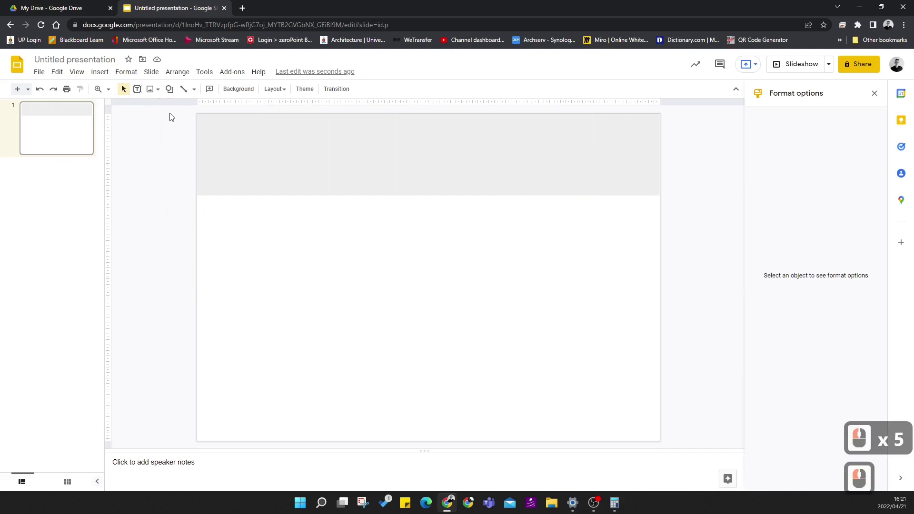
pyautogui.click(758, 275)
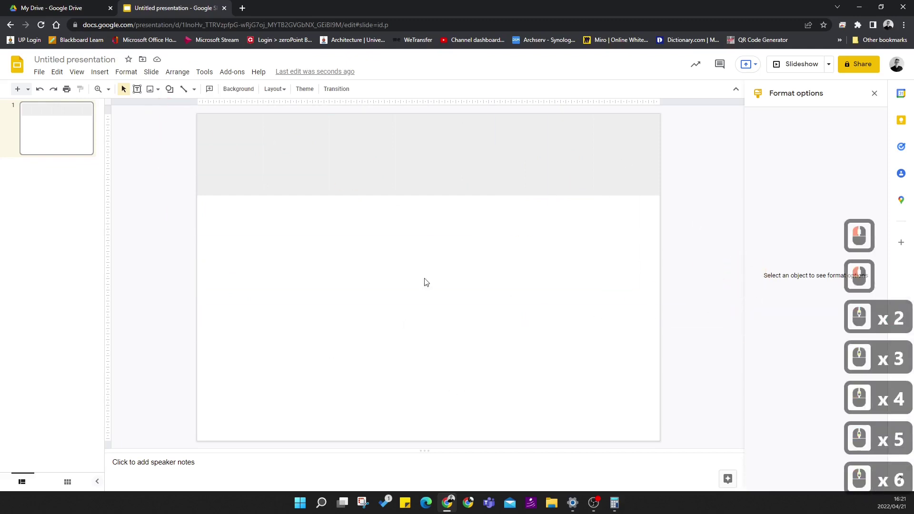
pyautogui.click(112, 94)
pyautogui.click(133, 139)
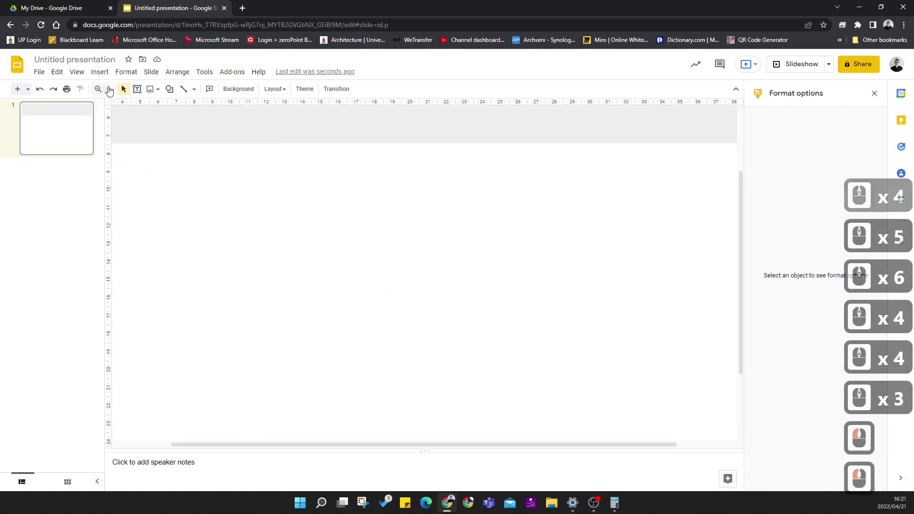
pyautogui.click(114, 93)
pyautogui.click(128, 115)
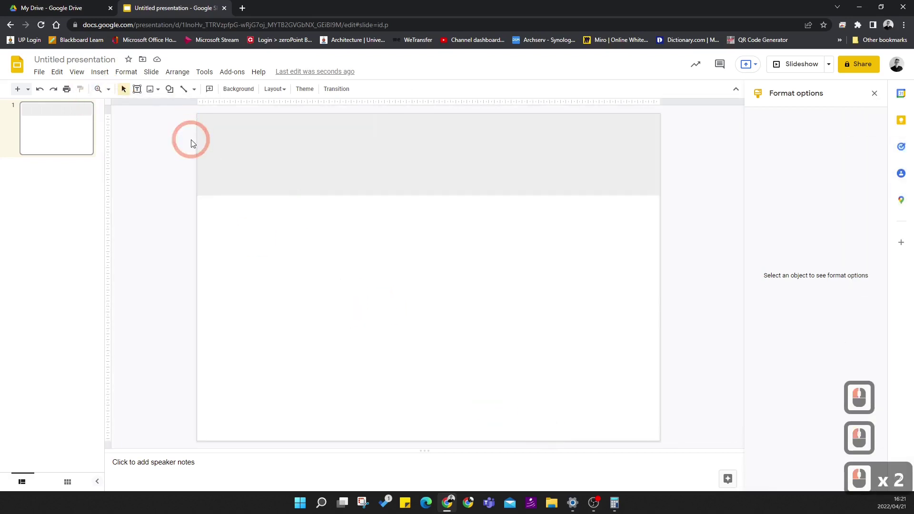
# Select the whole top row and duplicate it downward into four stacked rows covering the slide.
pyautogui.click(695, 247)
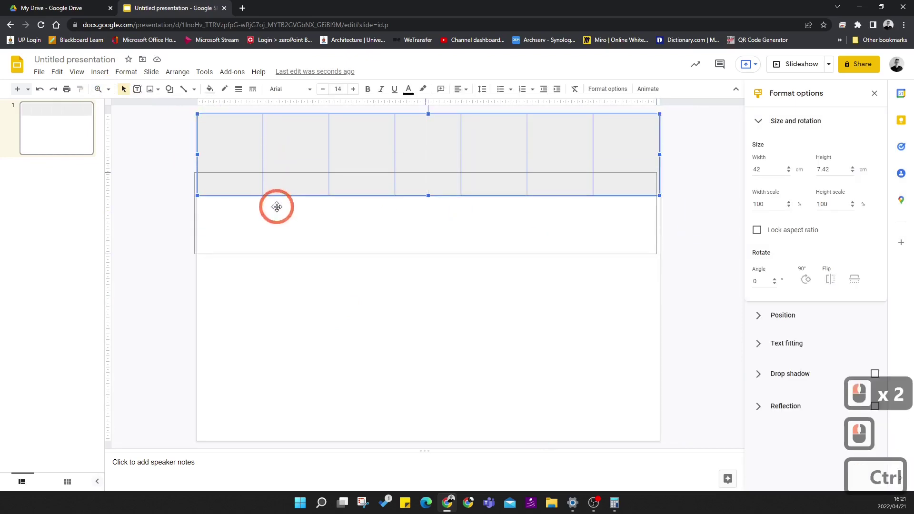
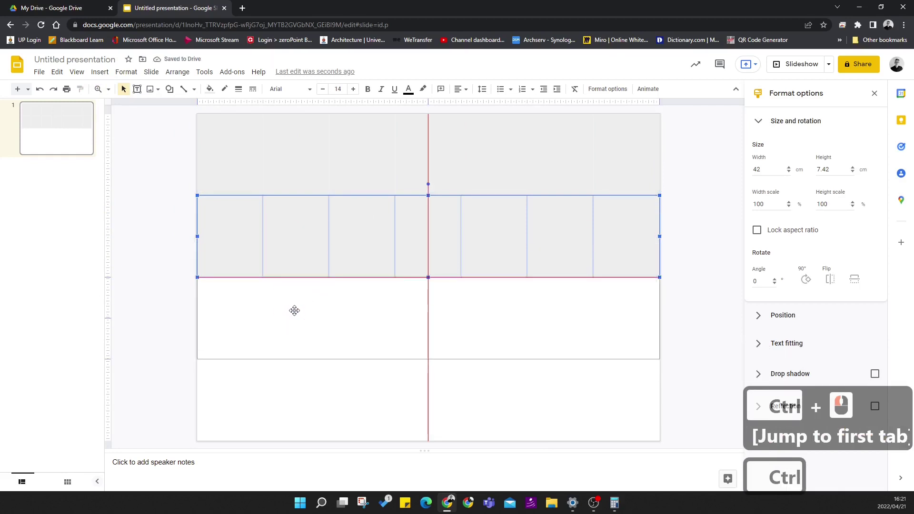
pyautogui.click(300, 309)
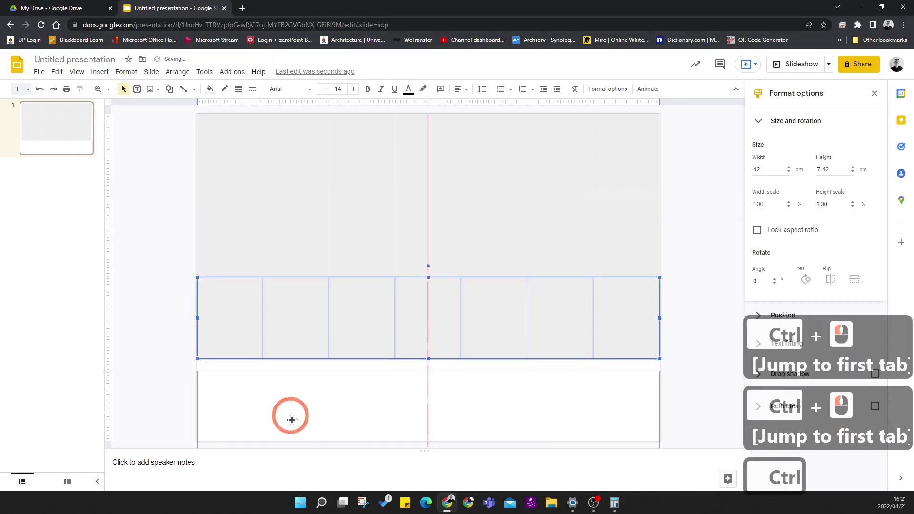
pyautogui.click(293, 400)
pyautogui.click(696, 391)
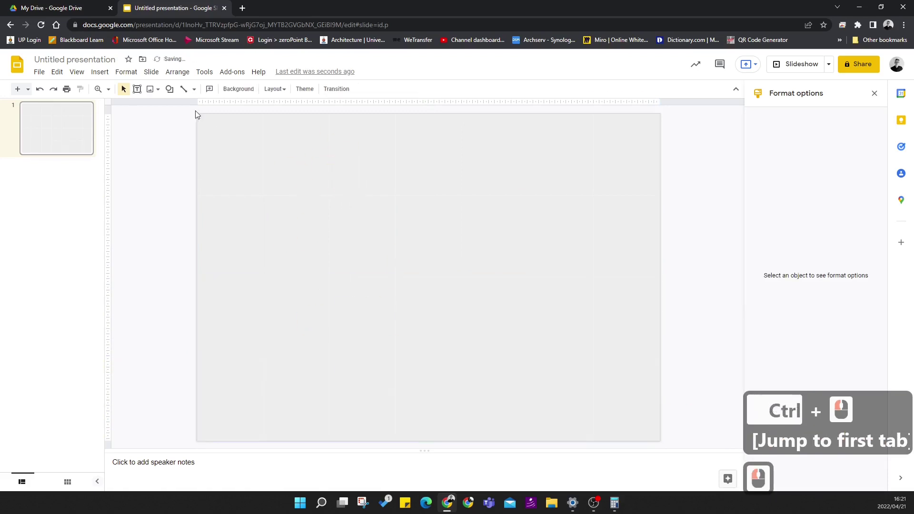
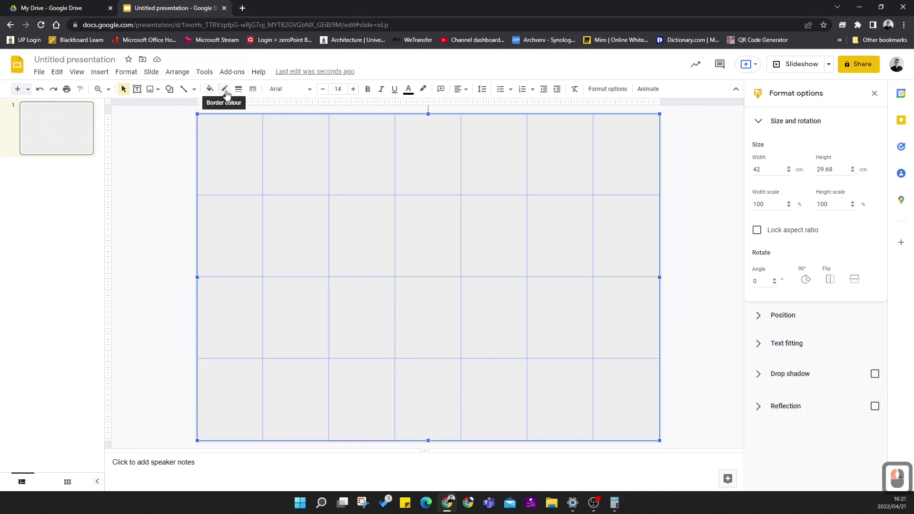
# Give all 28 rectangles a black border so the seven-by-four grid is visible.
pyautogui.click(227, 94)
pyautogui.click(228, 123)
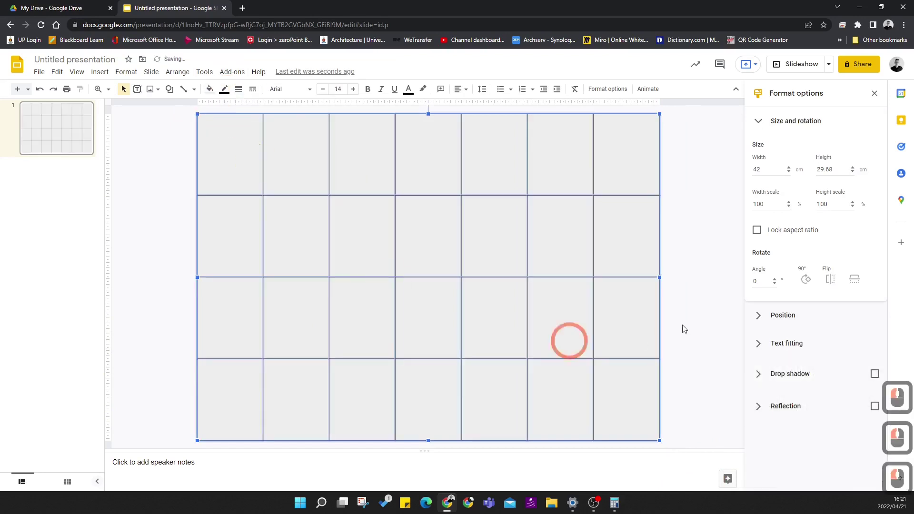
pyautogui.click(697, 293)
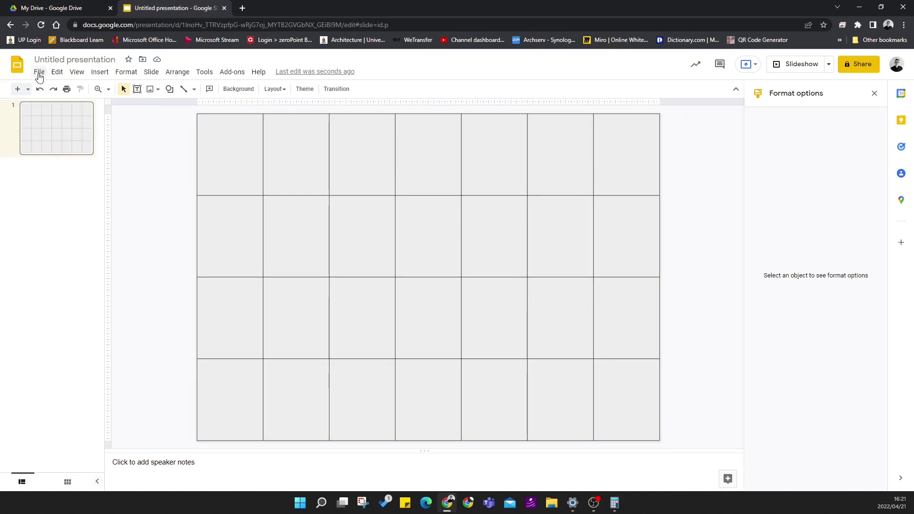
# Add a horizontal guide from View > Guides and drag it onto a grid row line.
pyautogui.click(41, 77)
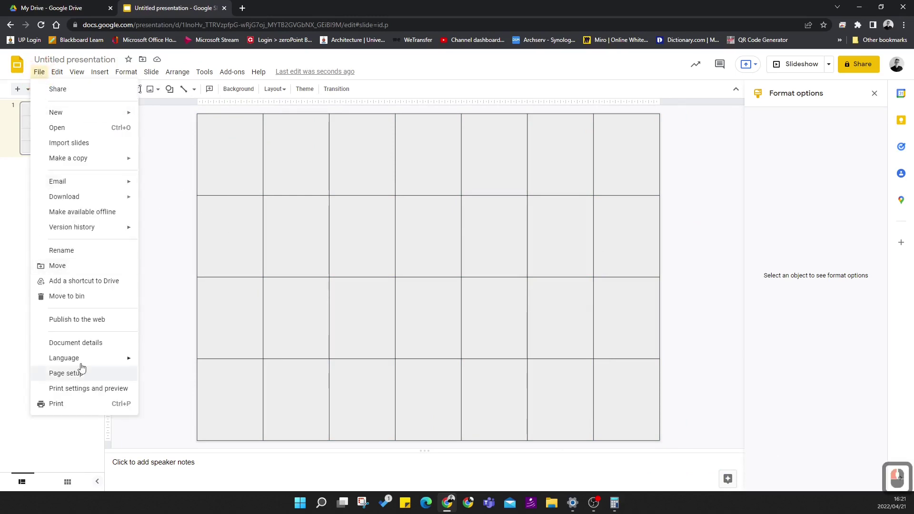
pyautogui.click(56, 76)
pyautogui.click(57, 77)
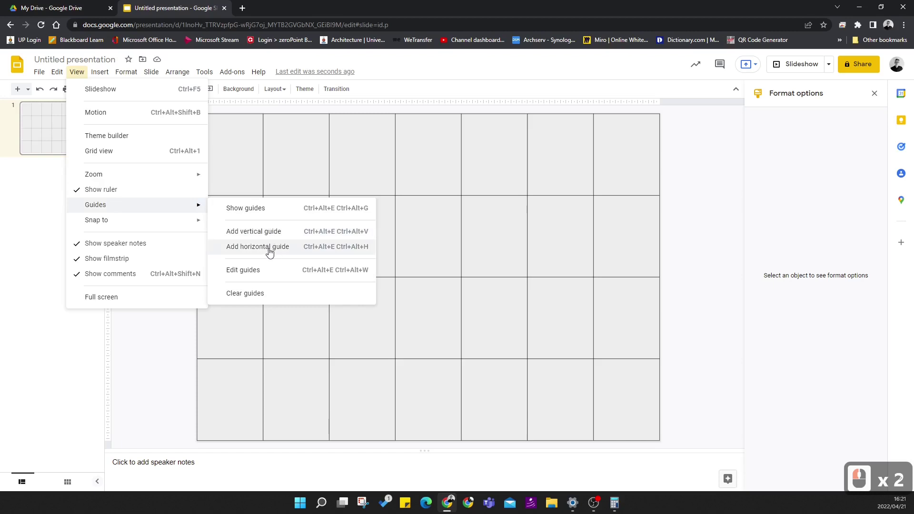
pyautogui.click(110, 352)
pyautogui.click(202, 248)
pyautogui.click(200, 247)
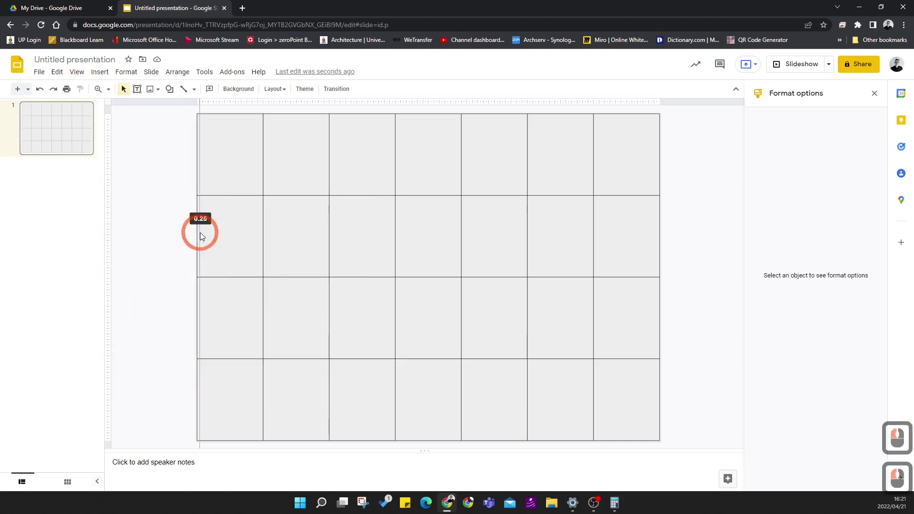
pyautogui.click(279, 211)
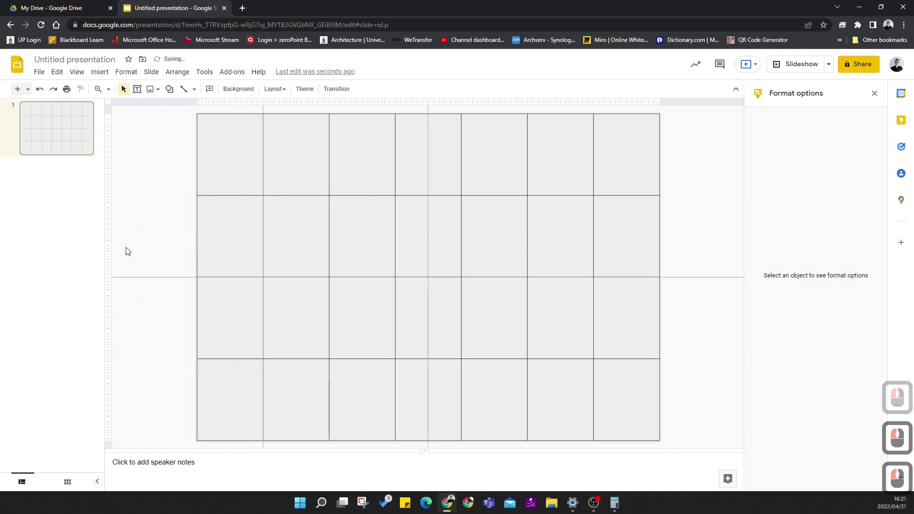
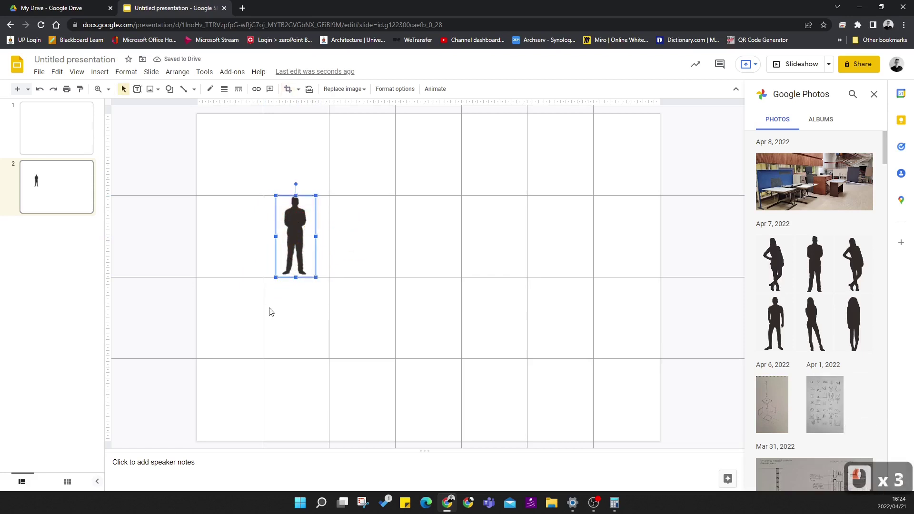
# Finish cropping the man silhouette so it sits narrowed inside its second-row cell.
pyautogui.click(372, 233)
pyautogui.click(307, 235)
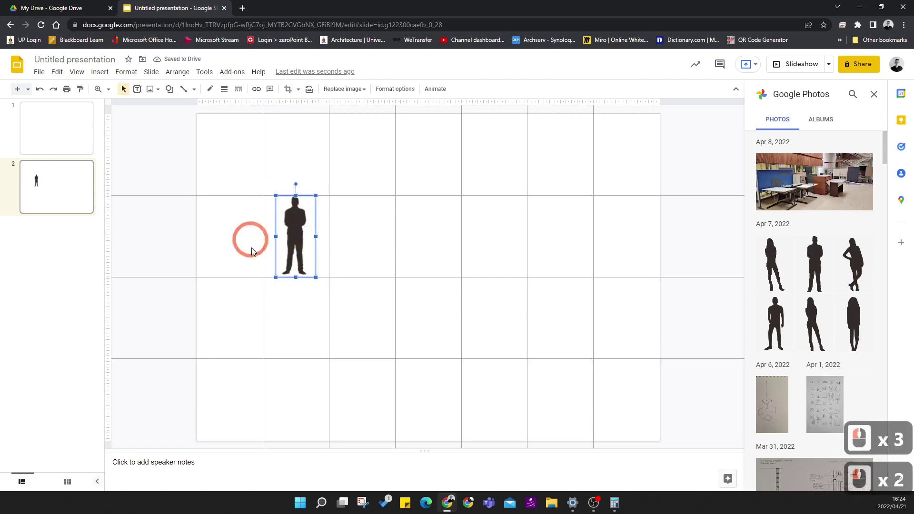
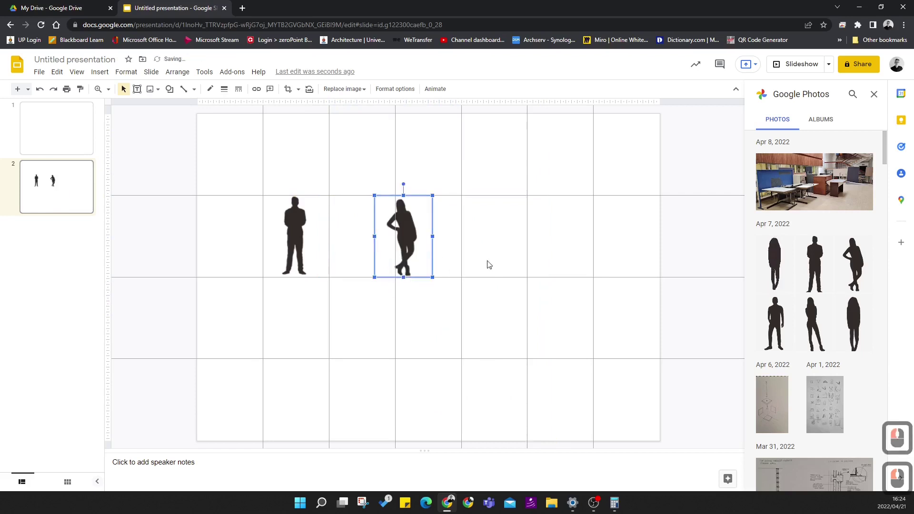
# Nudge the scaled-down woman silhouette left into the neighbouring second-row cell.
pyautogui.press('Left')
pyautogui.press('Left')
pyautogui.press('Left')
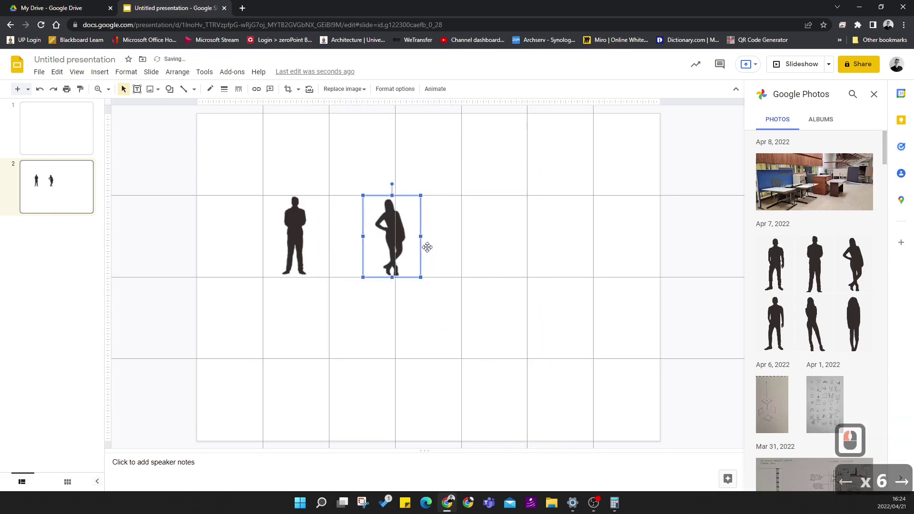
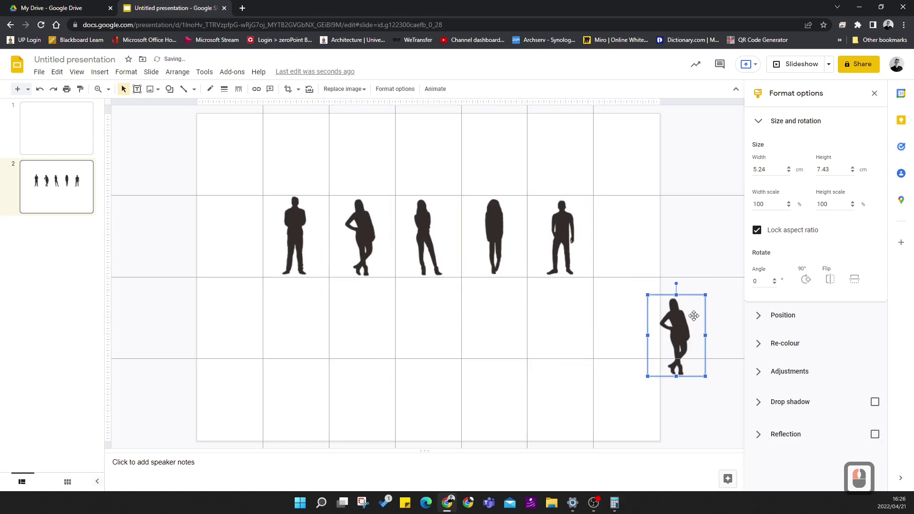
# Delete the extra silhouette beyond the slide, leaving five figures in consecutive second-row cells.
pyautogui.press('Delete')
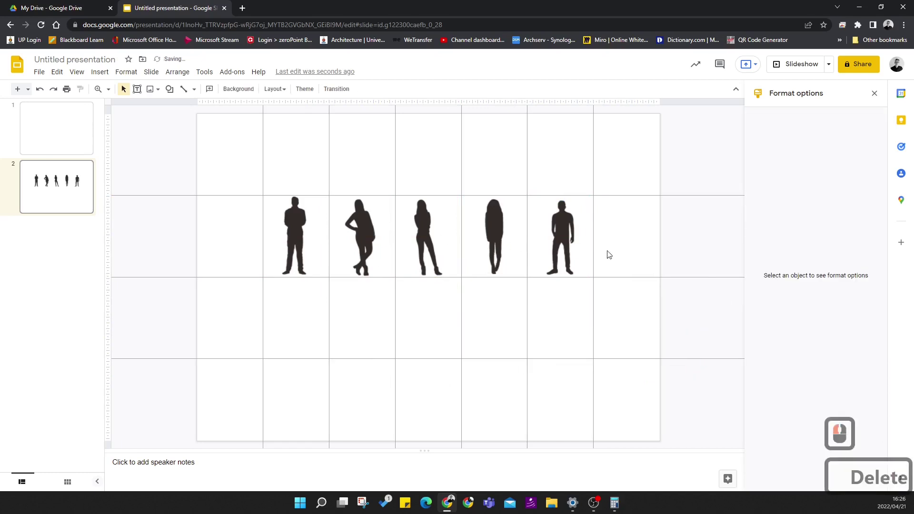
pyautogui.click(701, 314)
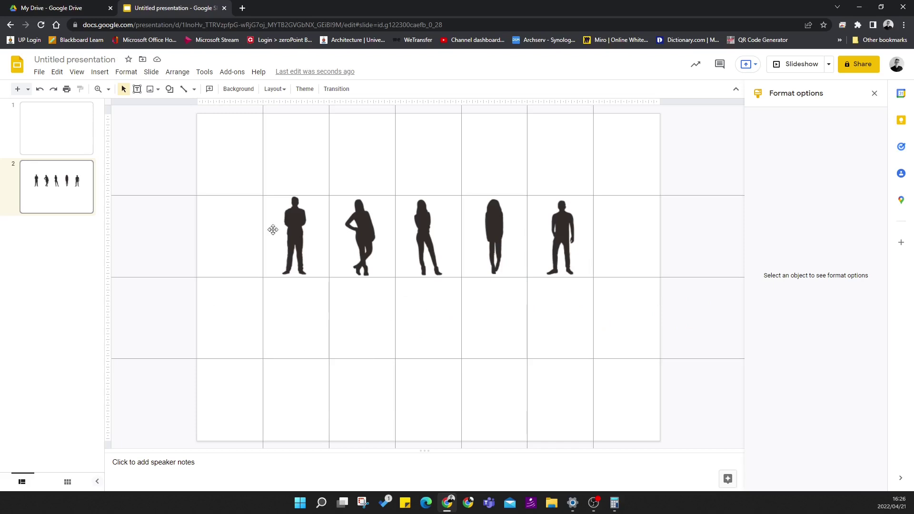
# Draw a rectangle below the figures and stretch both sides to the grid lines spanning five cells.
pyautogui.click(173, 90)
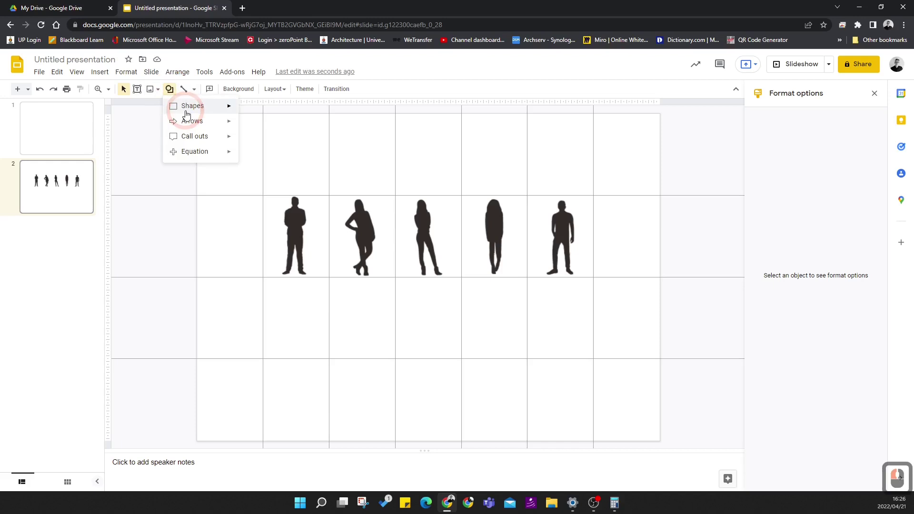
pyautogui.click(186, 114)
pyautogui.click(248, 110)
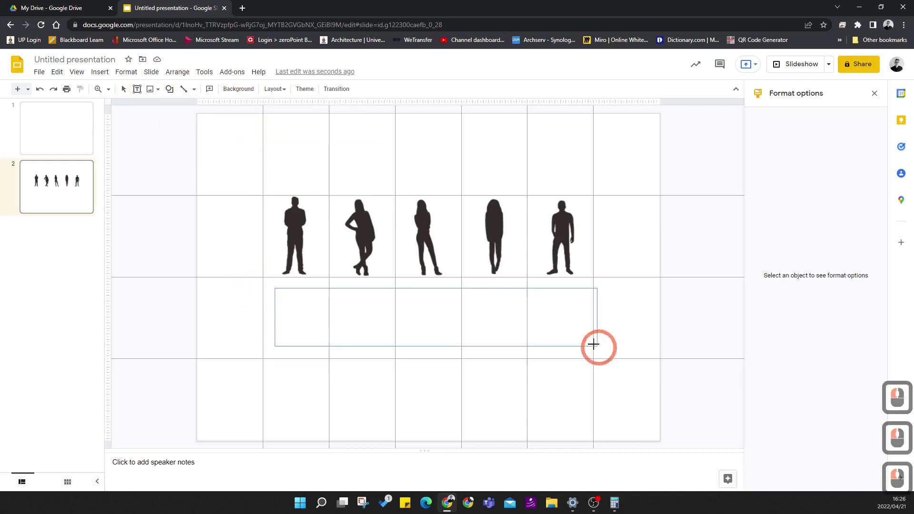
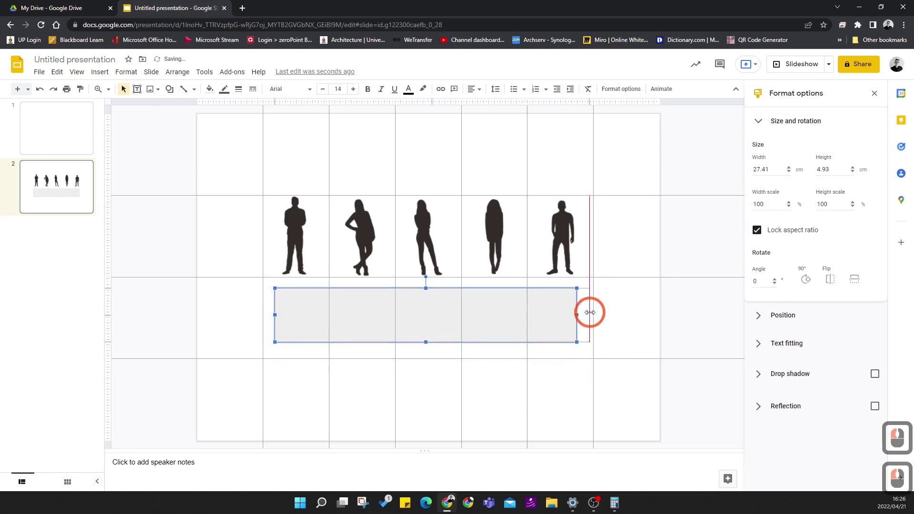
pyautogui.click(575, 314)
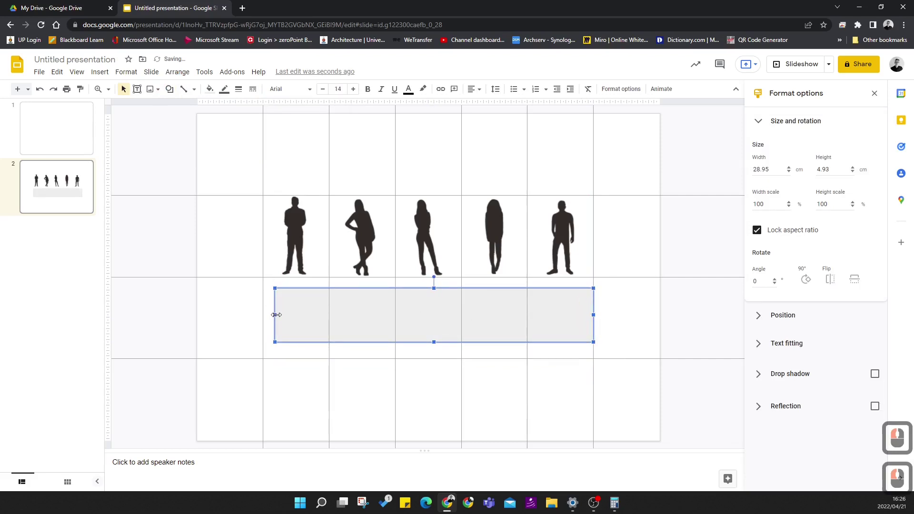
pyautogui.click(268, 318)
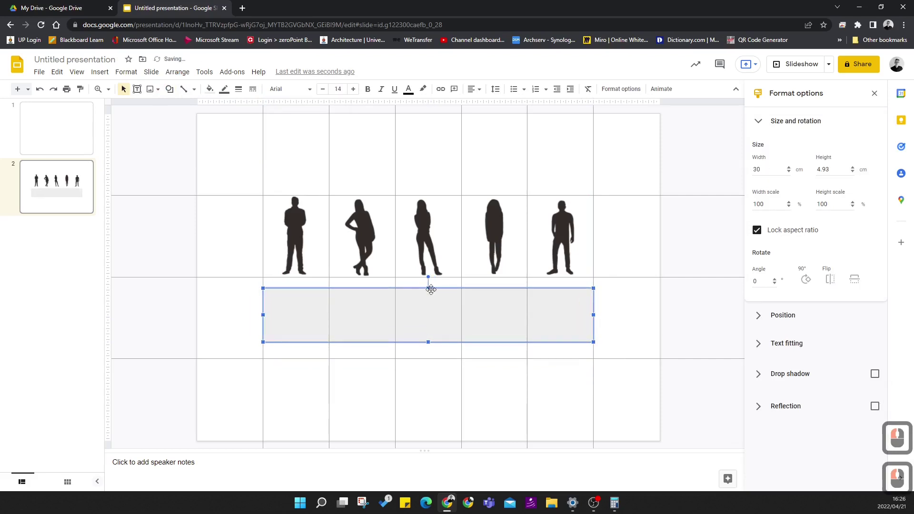
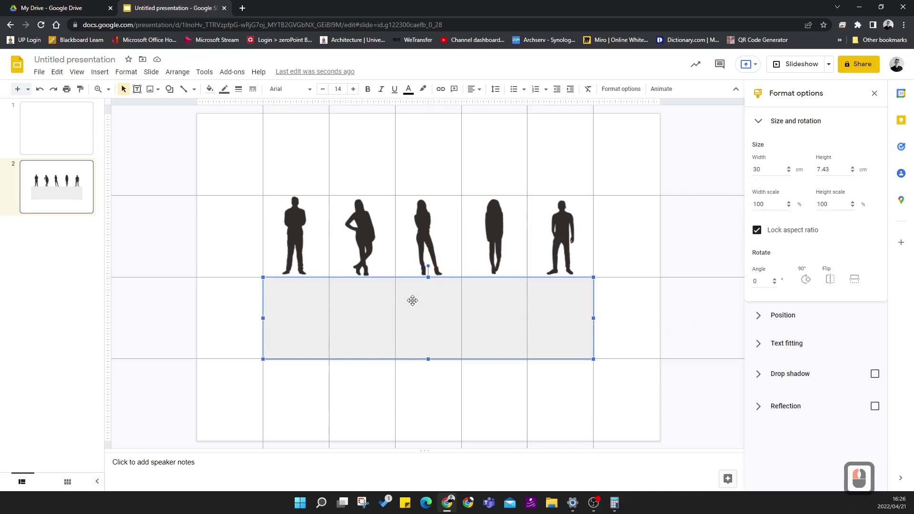
# Fill the rectangle light blue, deselect it and select the silhouette slide thumbnail.
pyautogui.click(222, 115)
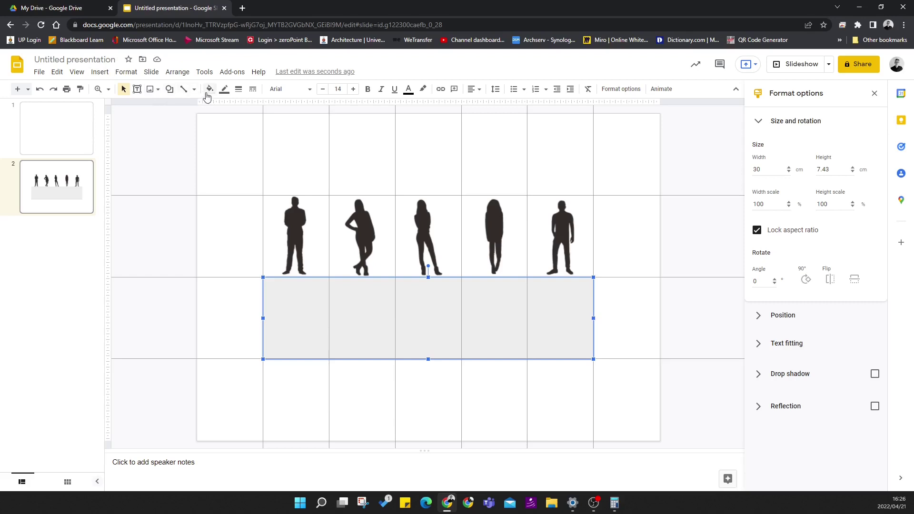
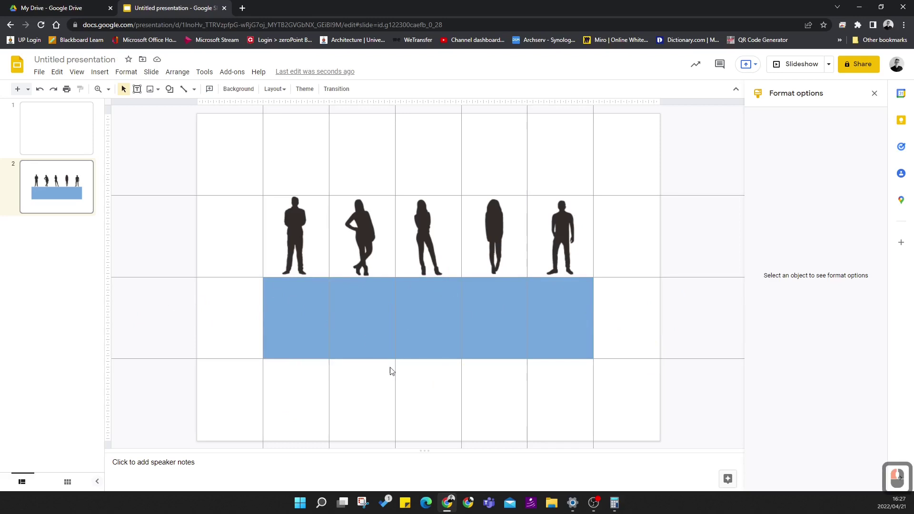
pyautogui.click(705, 324)
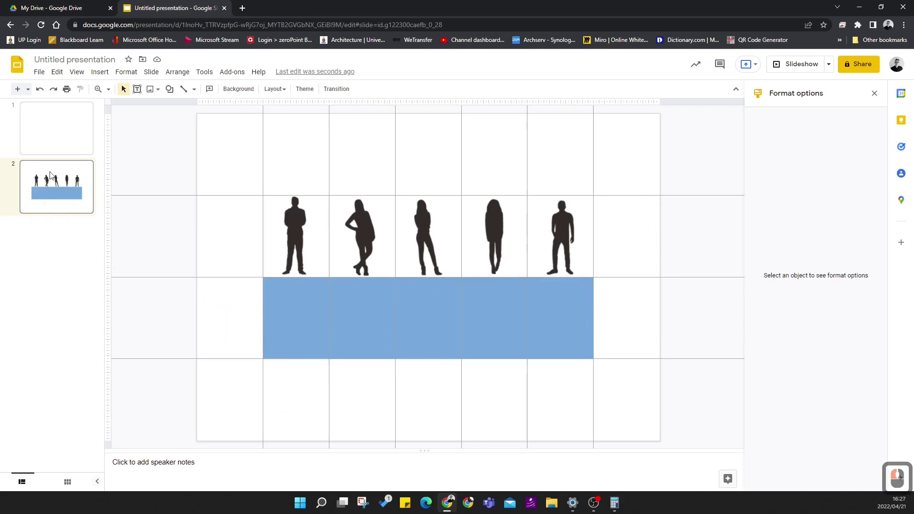
pyautogui.click(19, 175)
# Drag the silhouette slide's thumbnail above the blank slide to make it slide one.
pyautogui.click(51, 126)
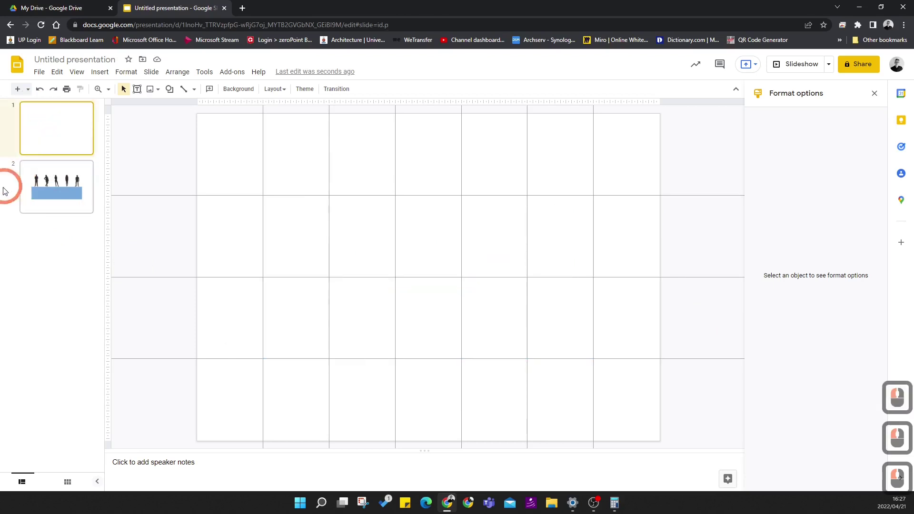
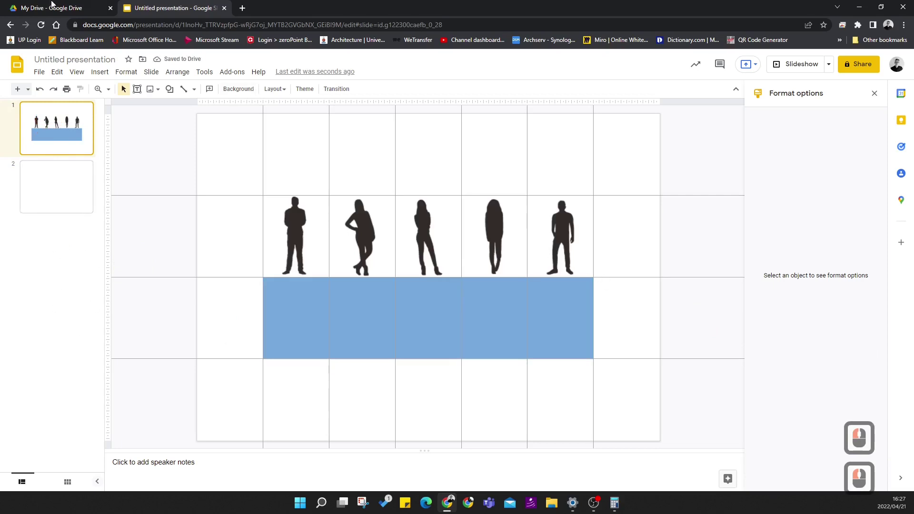
# Add a bold POSE 1 text box at the left end of the blue band.
pyautogui.click(101, 77)
pyautogui.click(118, 112)
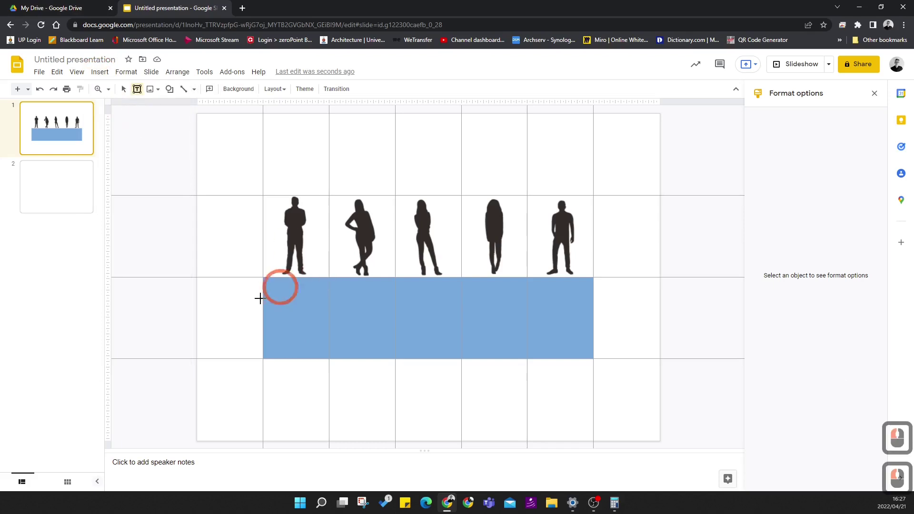
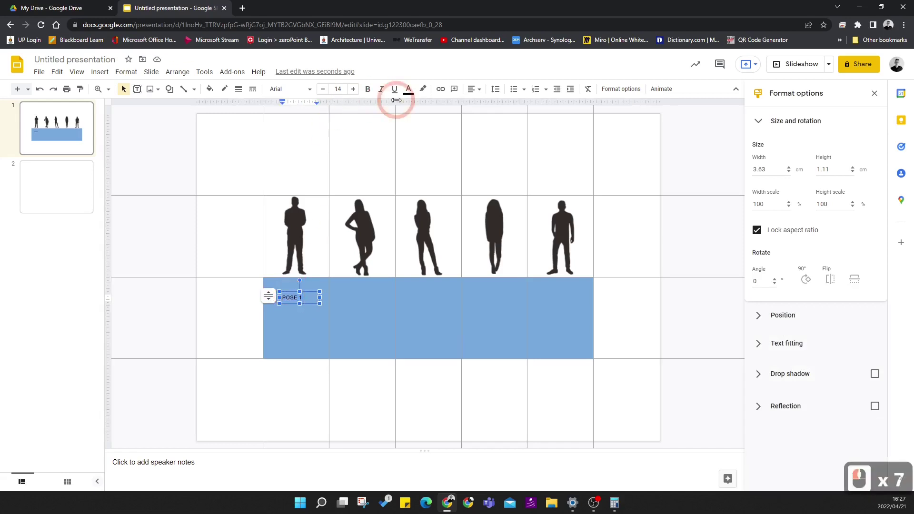
pyautogui.click(478, 88)
pyautogui.click(491, 107)
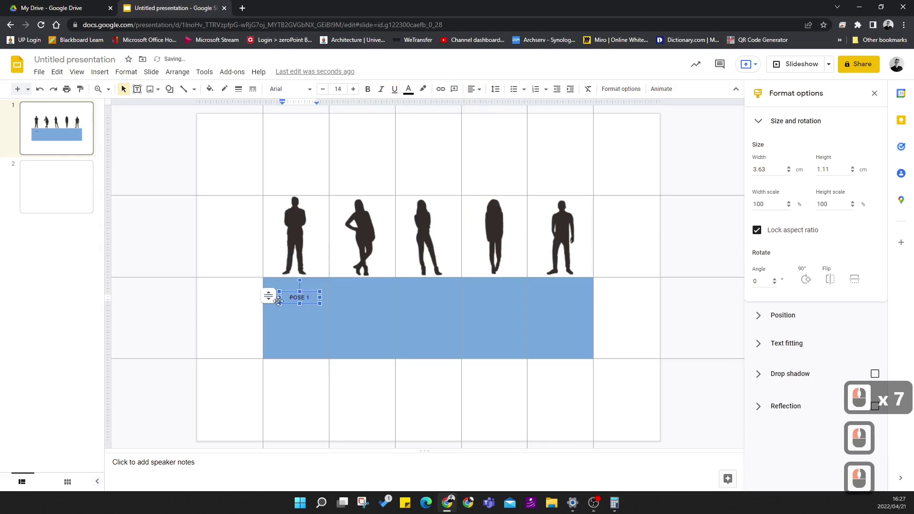
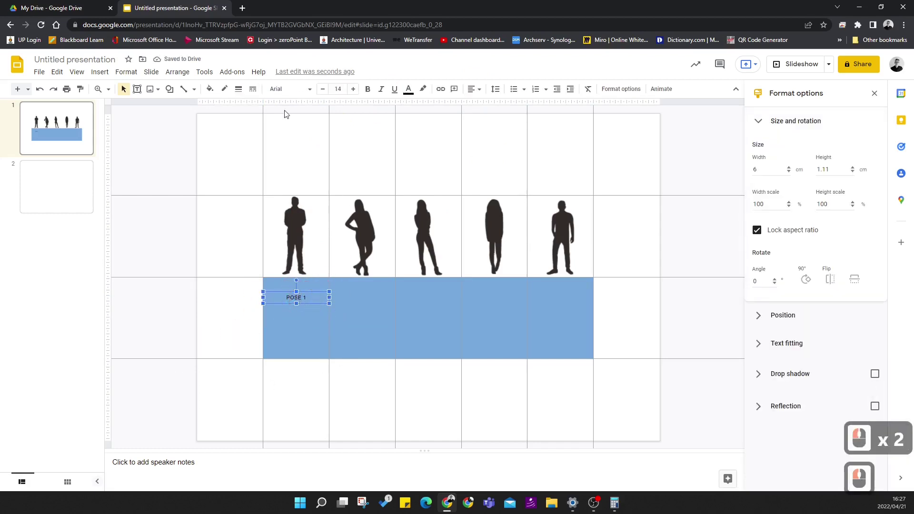
# Raise the POSE 1 caption's font size step by step to 25 point.
pyautogui.click(356, 92)
pyautogui.click(356, 92)
pyautogui.click(356, 92)
pyautogui.click(358, 93)
pyautogui.click(357, 93)
pyautogui.click(357, 93)
pyautogui.click(358, 93)
pyautogui.click(356, 92)
pyautogui.click(356, 93)
pyautogui.doubleClick(356, 93)
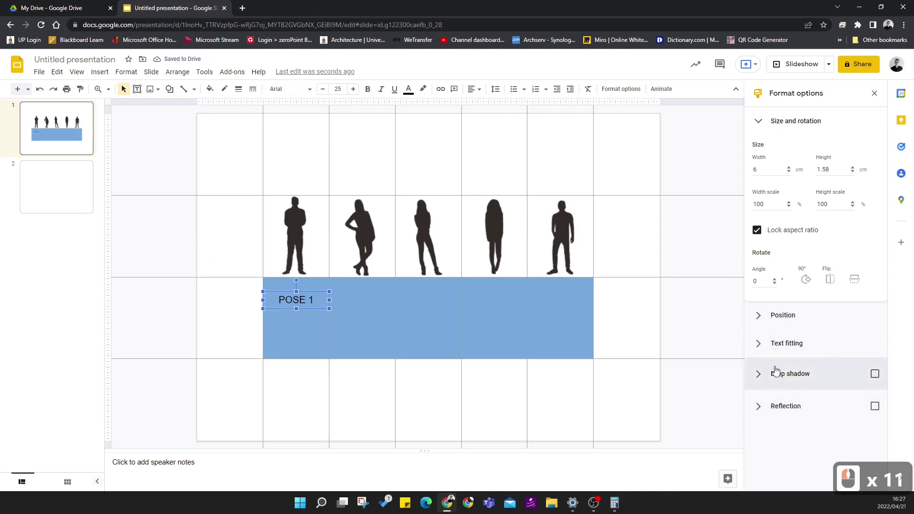
# Set the caption box width to 6 cm in Format options.
pyautogui.click(873, 381)
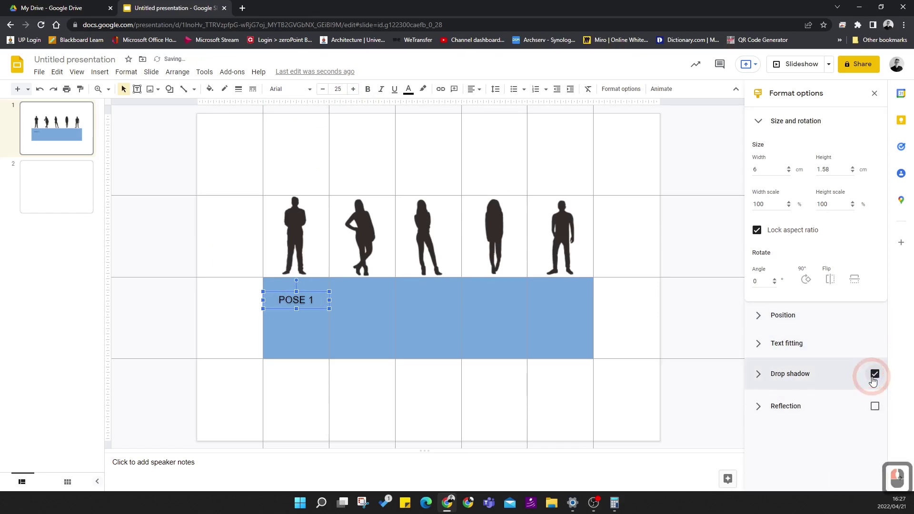
pyautogui.click(762, 374)
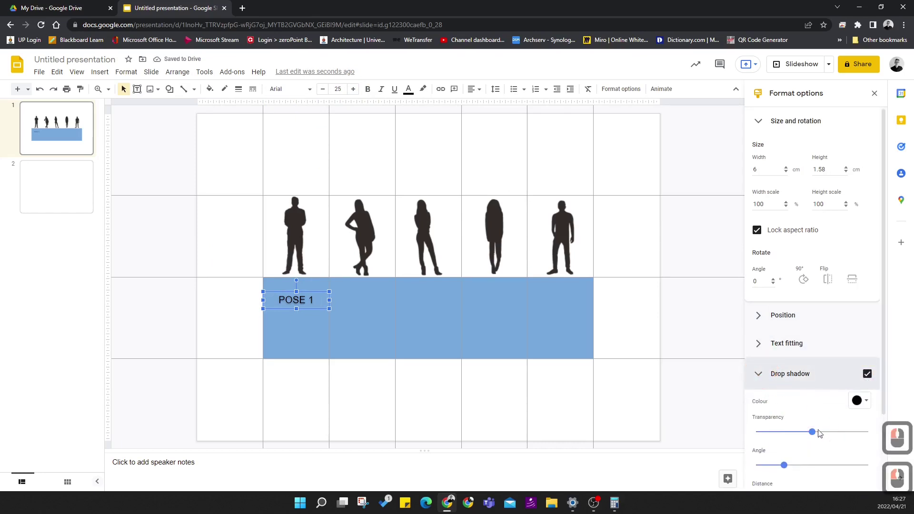
pyautogui.scroll(-3)
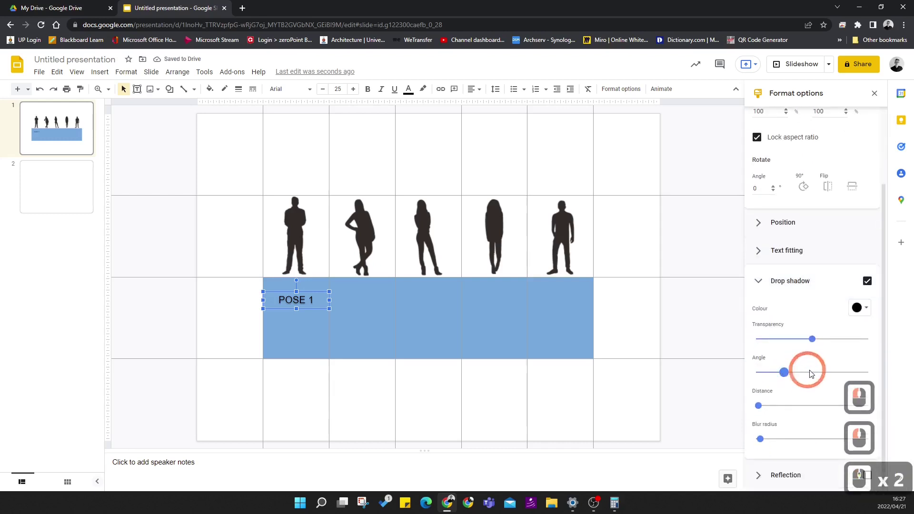
pyautogui.click(789, 377)
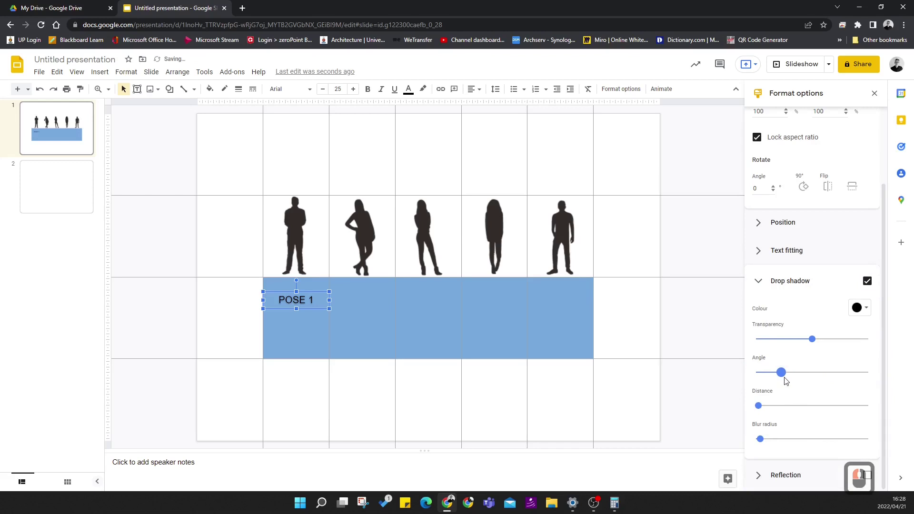
pyautogui.click(786, 379)
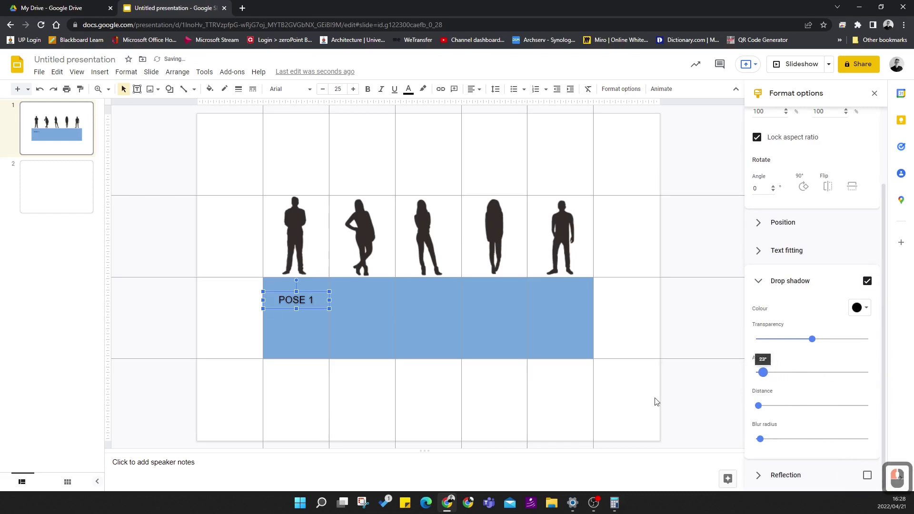
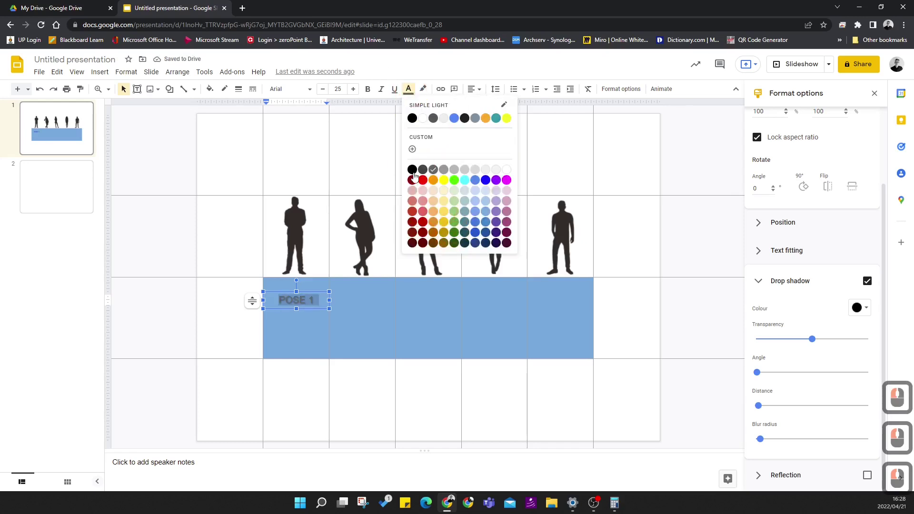
# Give the POSE 1 caption a custom dark grey #666666 text colour.
pyautogui.click(417, 150)
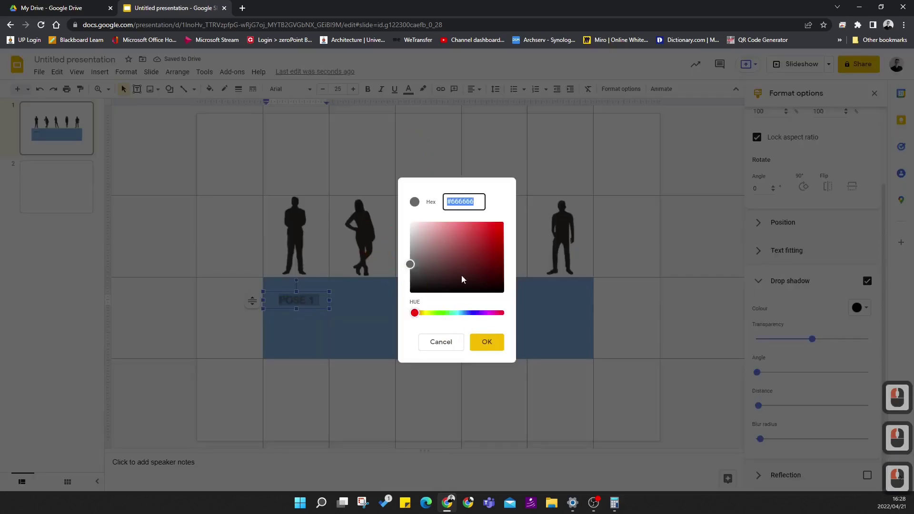
pyautogui.click(421, 285)
pyautogui.click(488, 348)
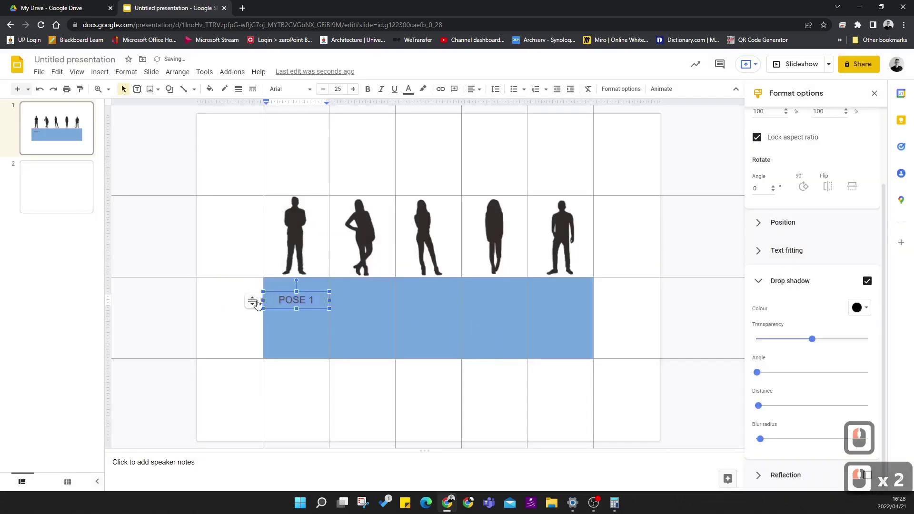
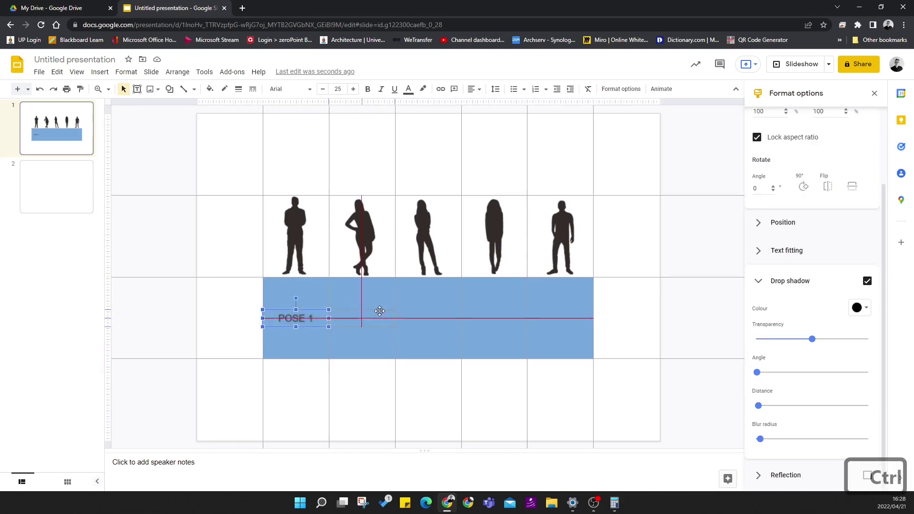
# Place copies of the POSE 1 label under the second to fifth silhouettes on the band.
pyautogui.click(382, 310)
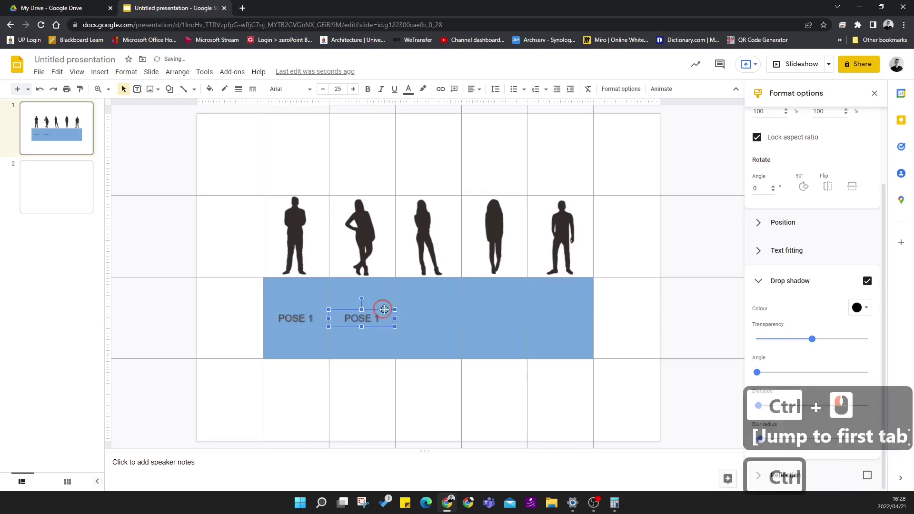
pyautogui.click(454, 308)
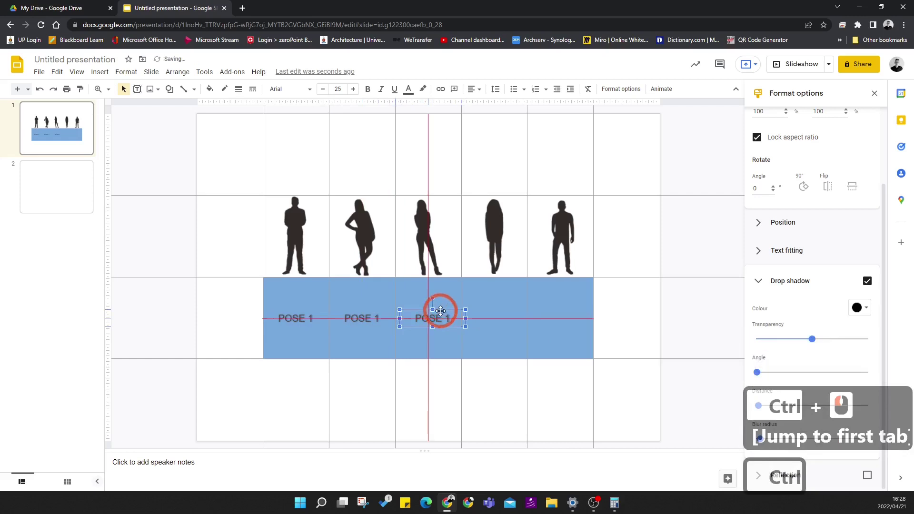
pyautogui.click(442, 309)
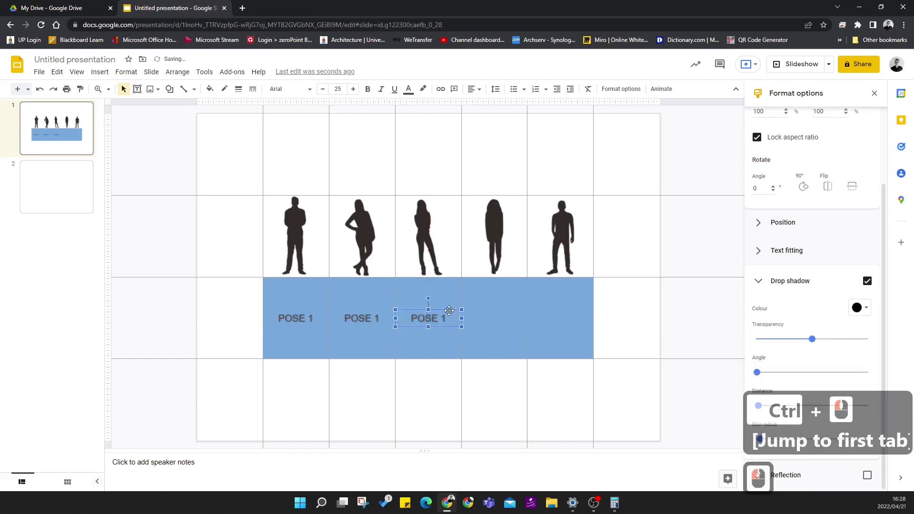
pyautogui.click(518, 310)
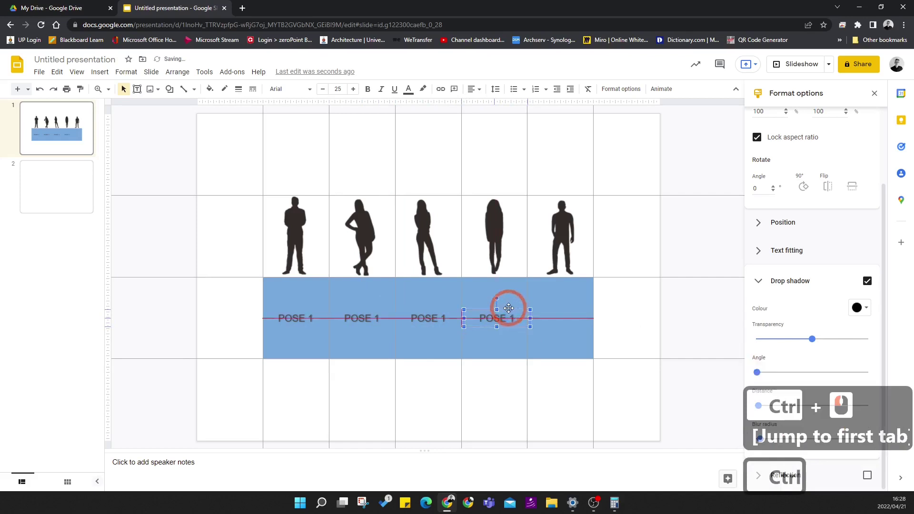
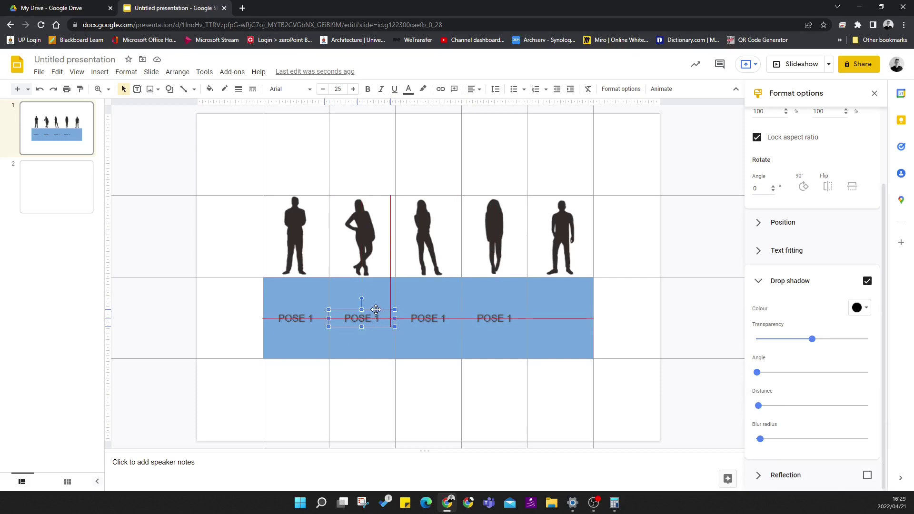
pyautogui.click(385, 313)
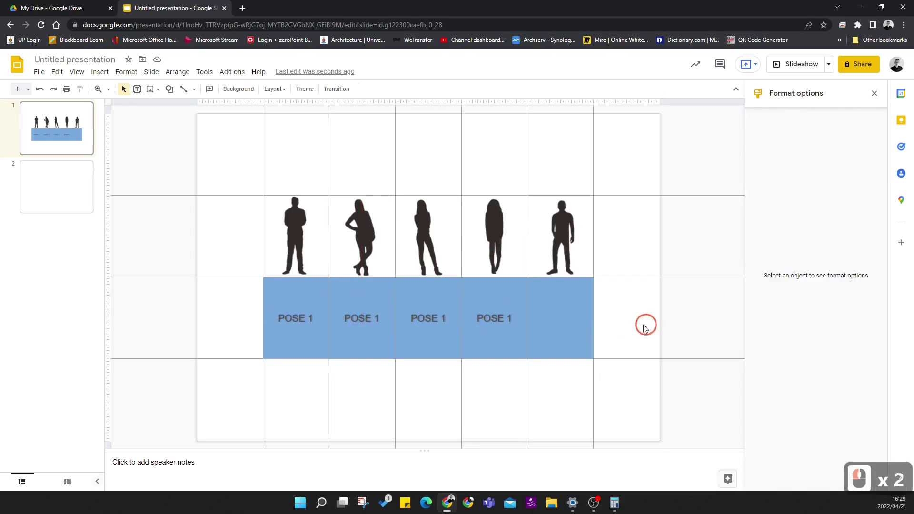
pyautogui.click(501, 323)
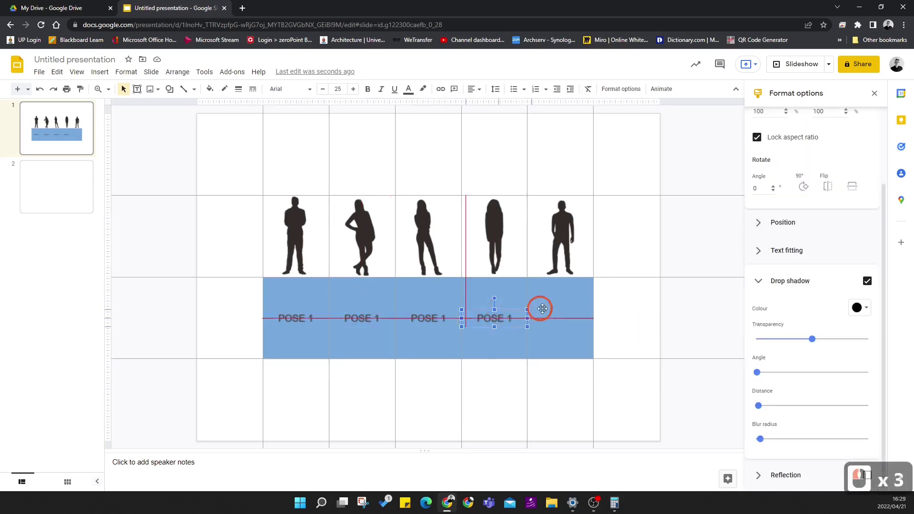
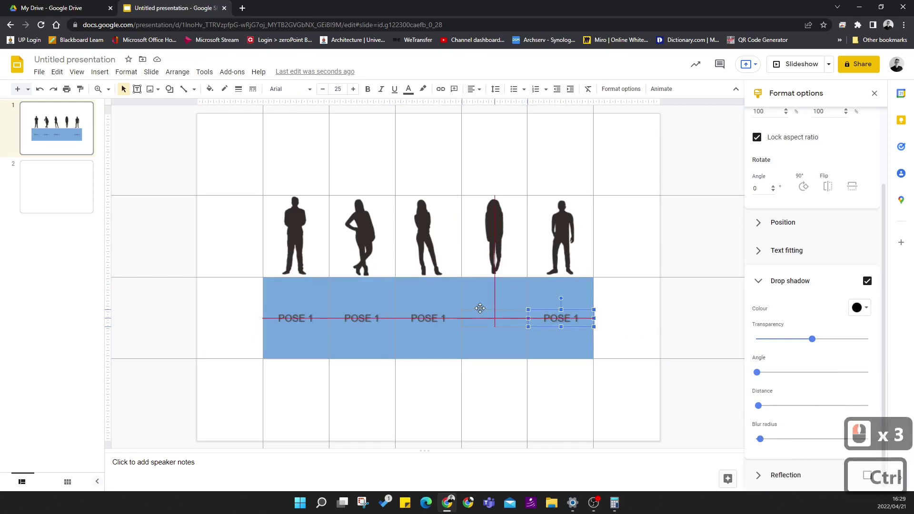
pyautogui.click(482, 307)
pyautogui.click(667, 319)
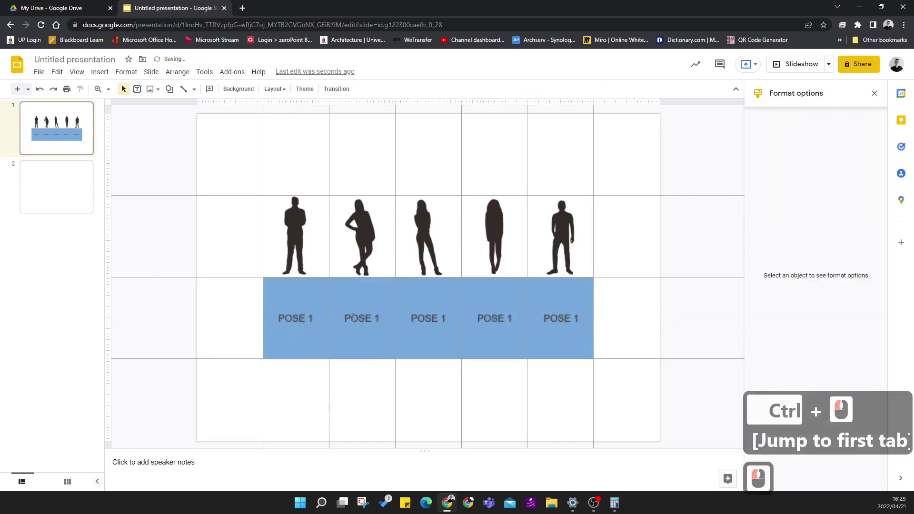
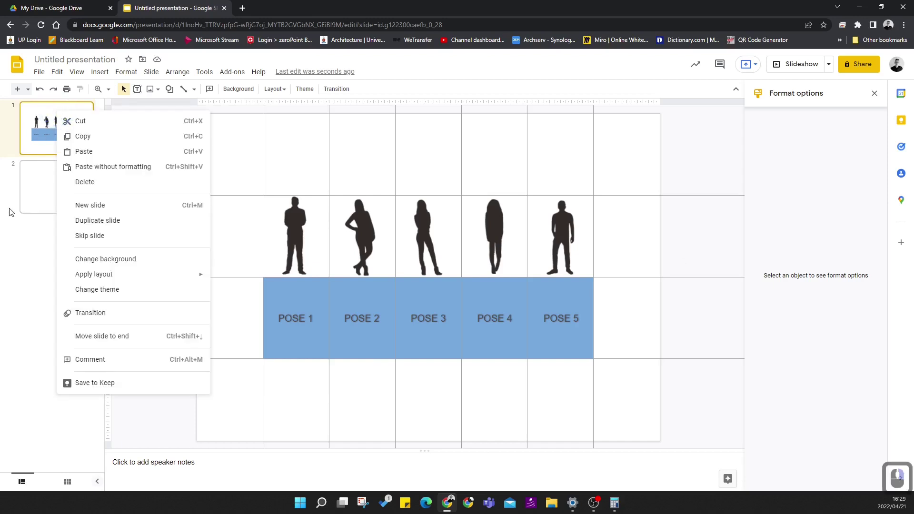
# Delete the blank second slide and duplicate the first slide in its place.
pyautogui.click(39, 172)
pyautogui.rightClick(39, 172)
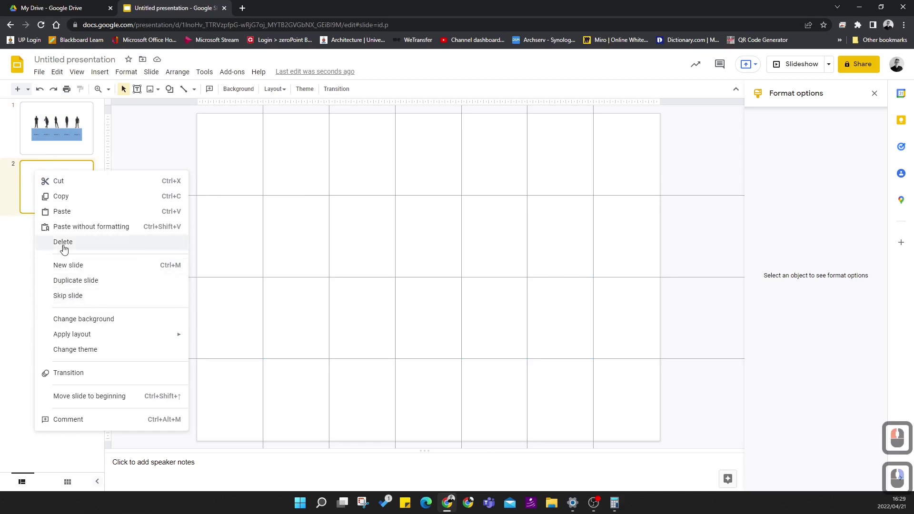
pyautogui.click(64, 248)
pyautogui.rightClick(68, 140)
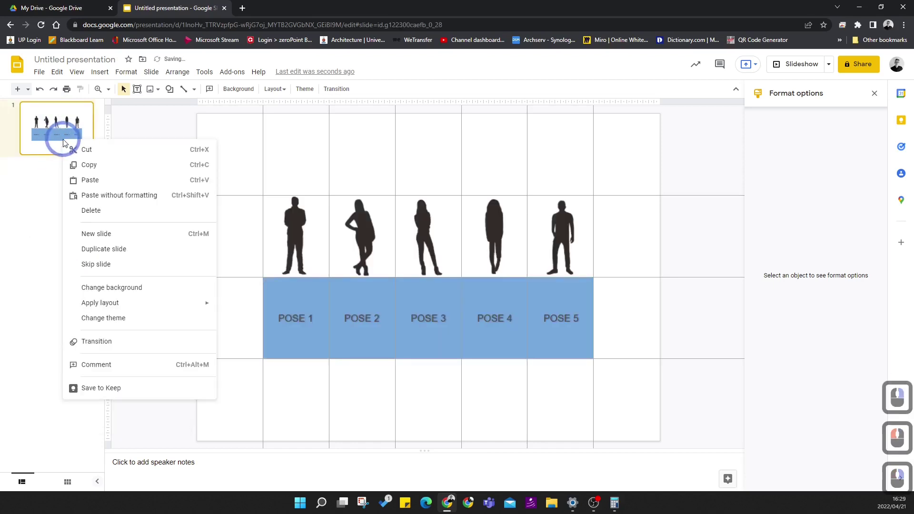
pyautogui.click(124, 255)
# Remove the POSE 2 label from the duplicated slide.
pyautogui.click(65, 192)
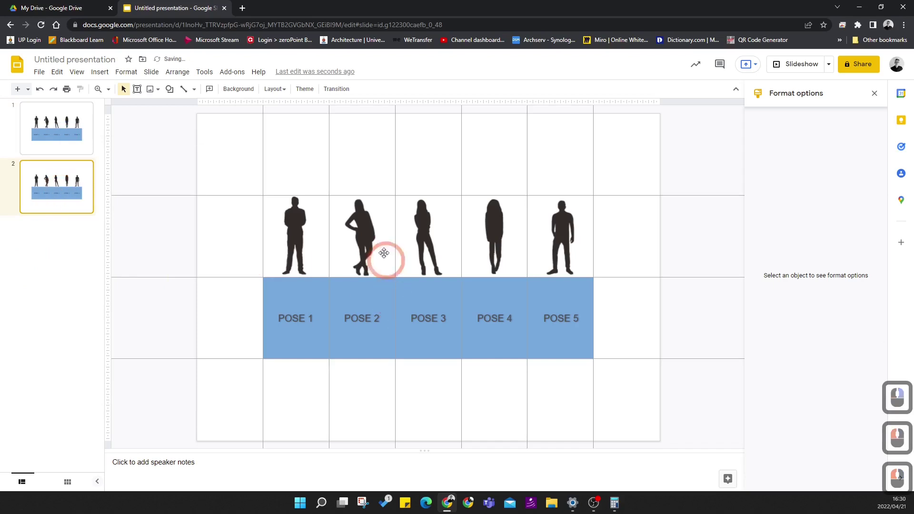
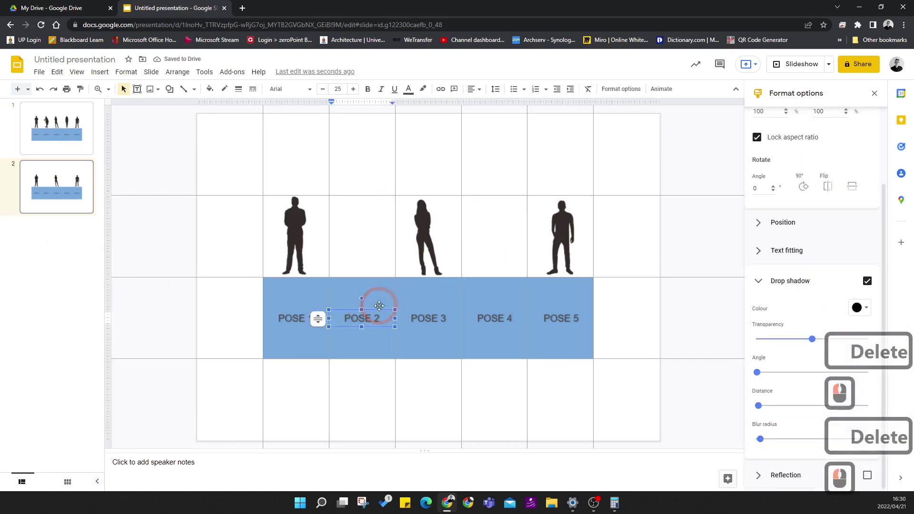
pyautogui.click(379, 308)
pyautogui.press('Delete')
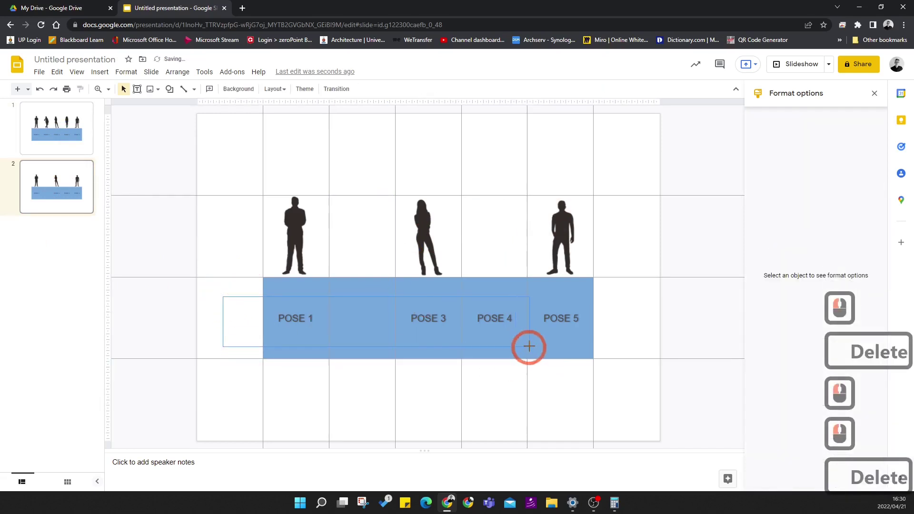
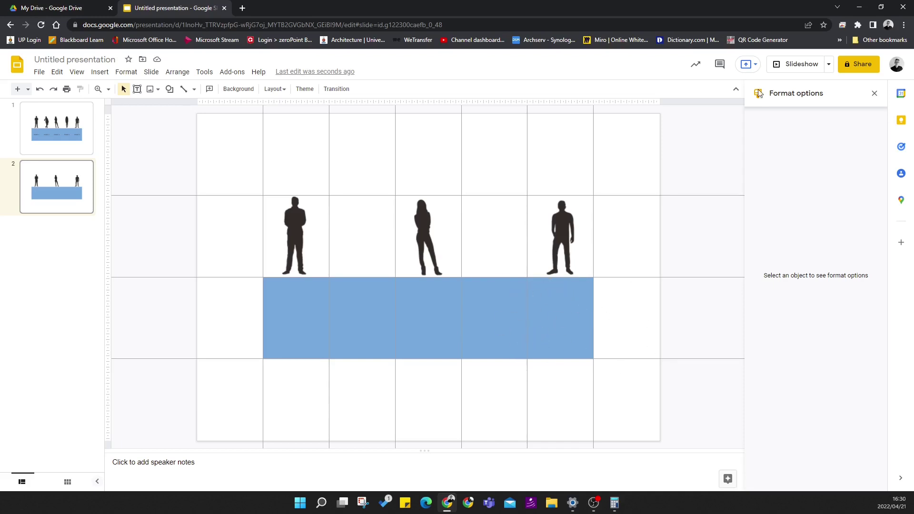
# Leave the QR Code Generator page and return to the Google Drive tab.
pyautogui.click(755, 44)
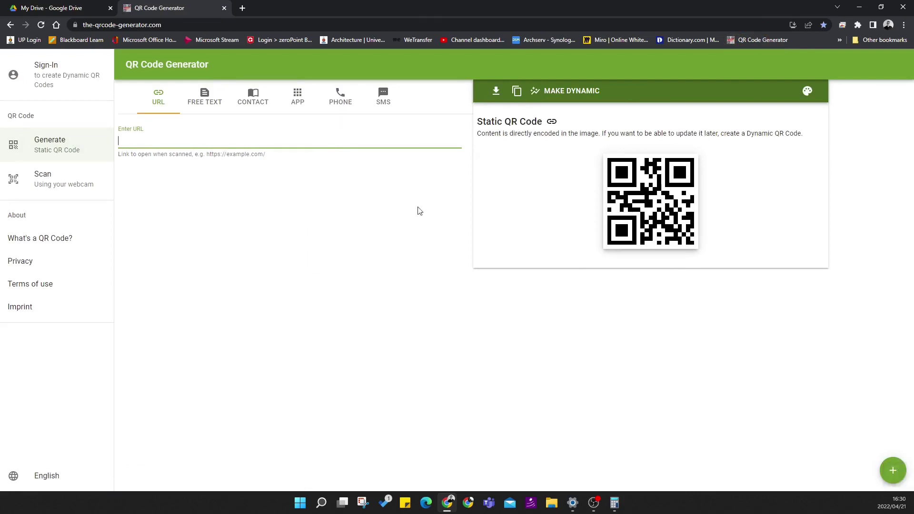
pyautogui.click(53, 9)
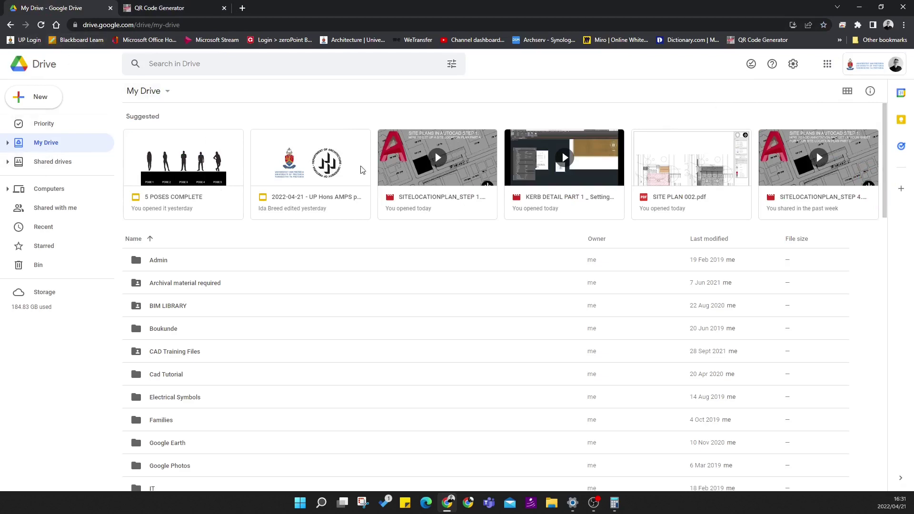
# Reopen the presentation from Drive, close the Drive tab, and show guides on slide 2.
pyautogui.click(828, 68)
pyautogui.click(882, 148)
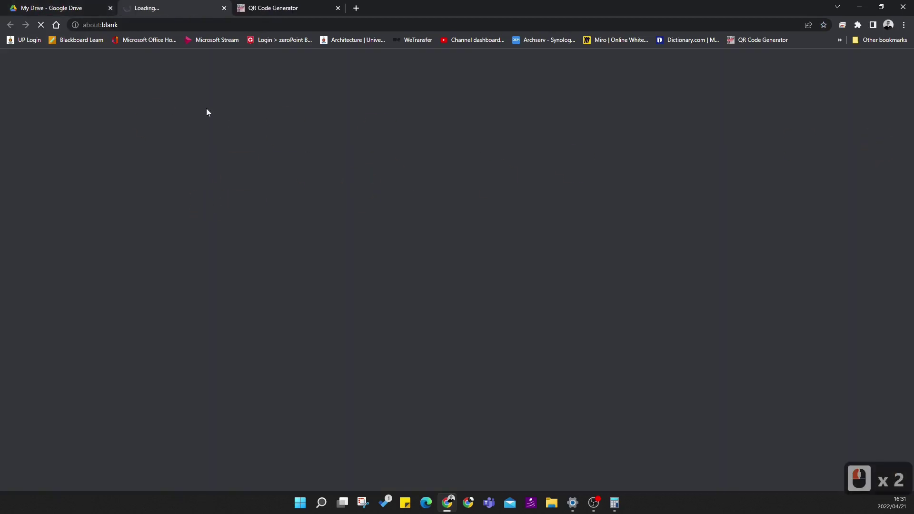
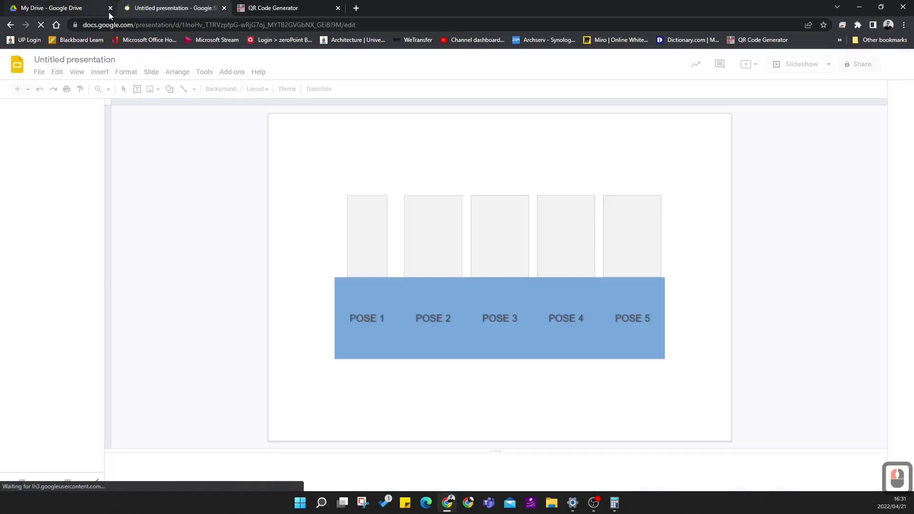
pyautogui.click(114, 14)
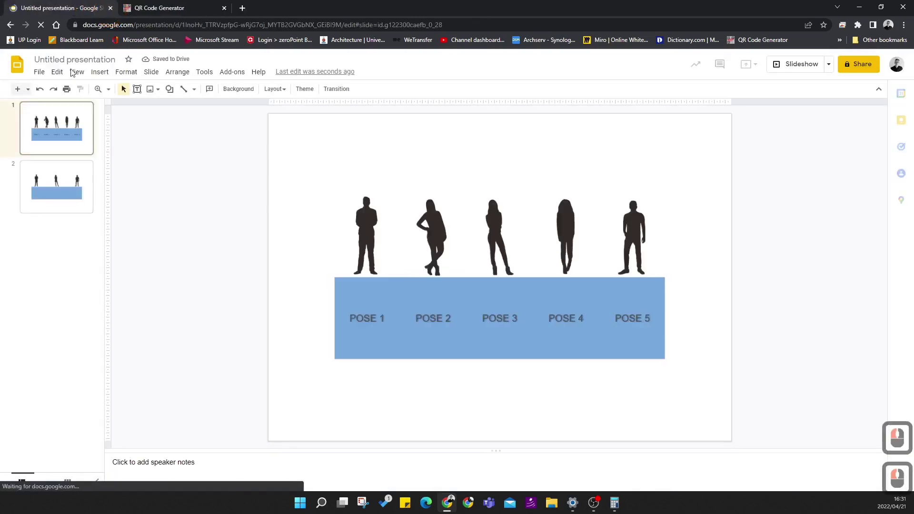
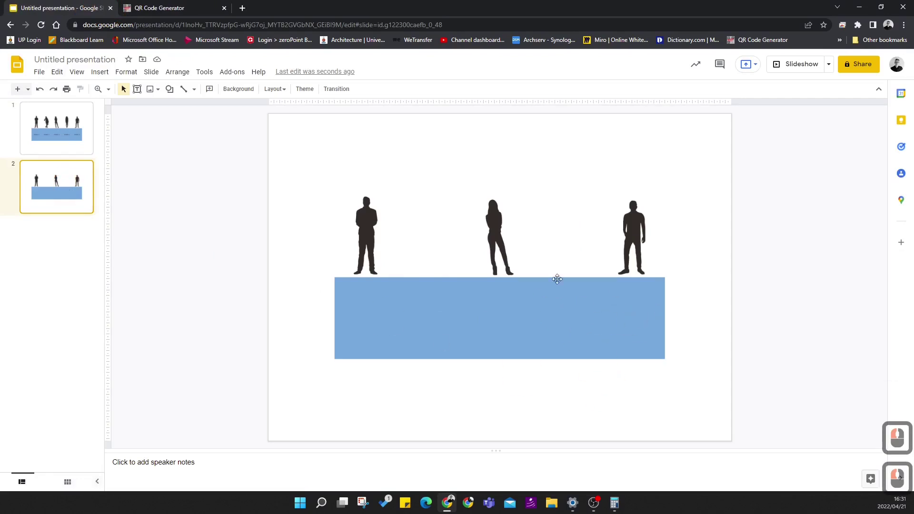
pyautogui.click(83, 77)
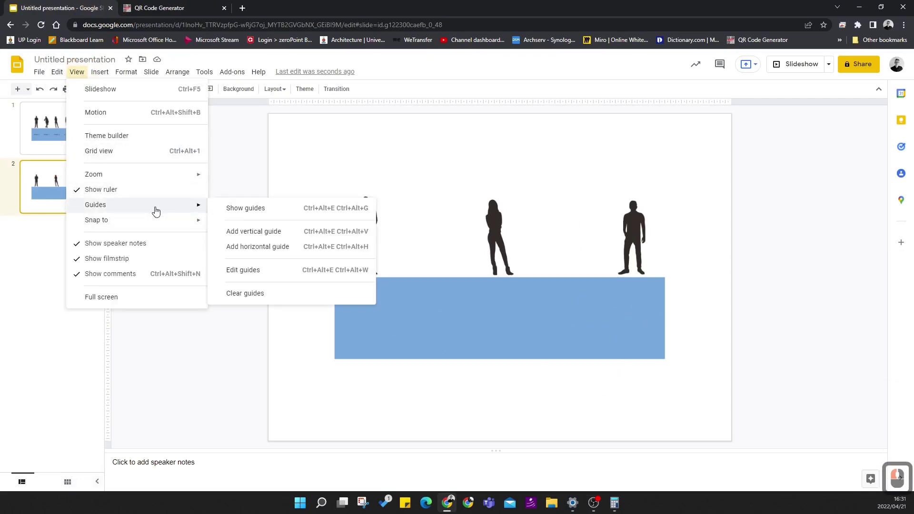
pyautogui.click(248, 210)
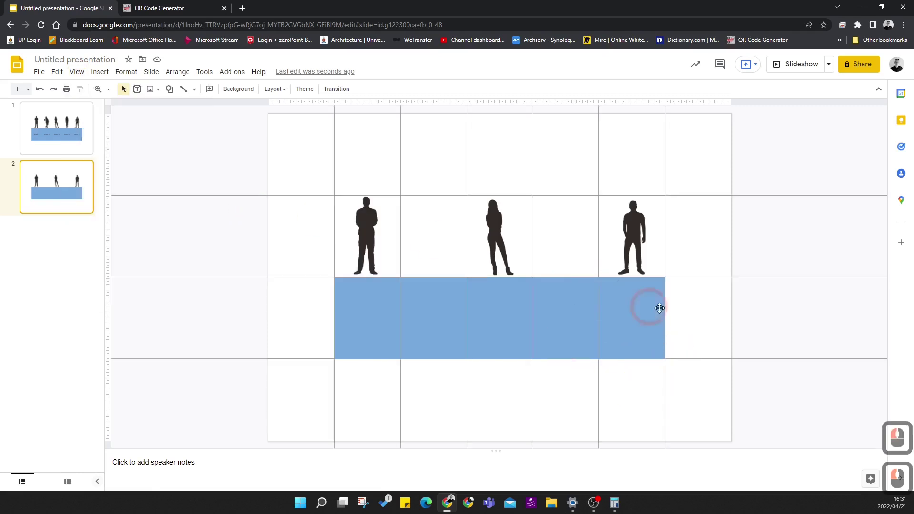
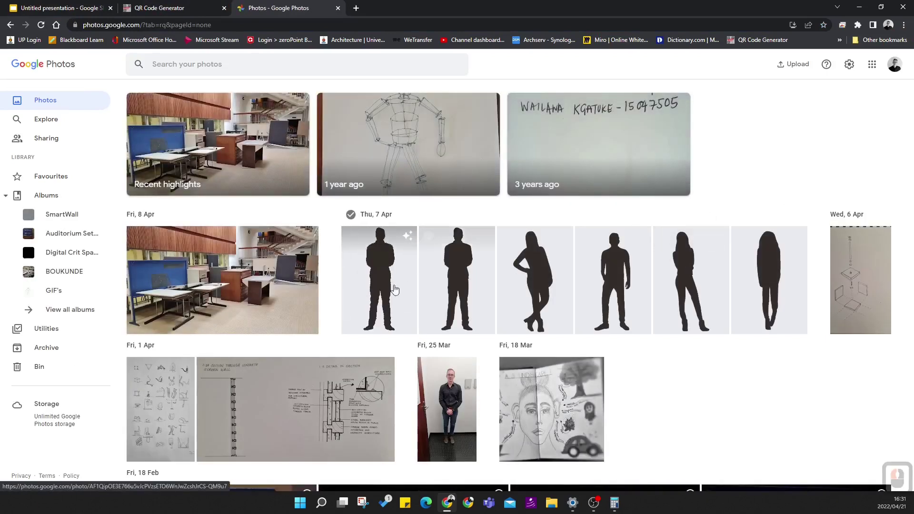
# Open the silhouette photo in Google Photos and create a shareable link to it.
pyautogui.click(394, 279)
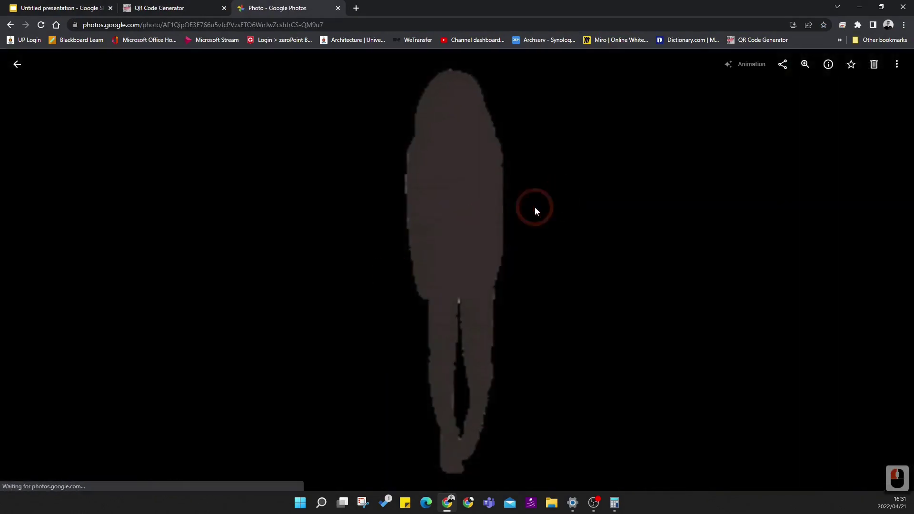
pyautogui.click(788, 69)
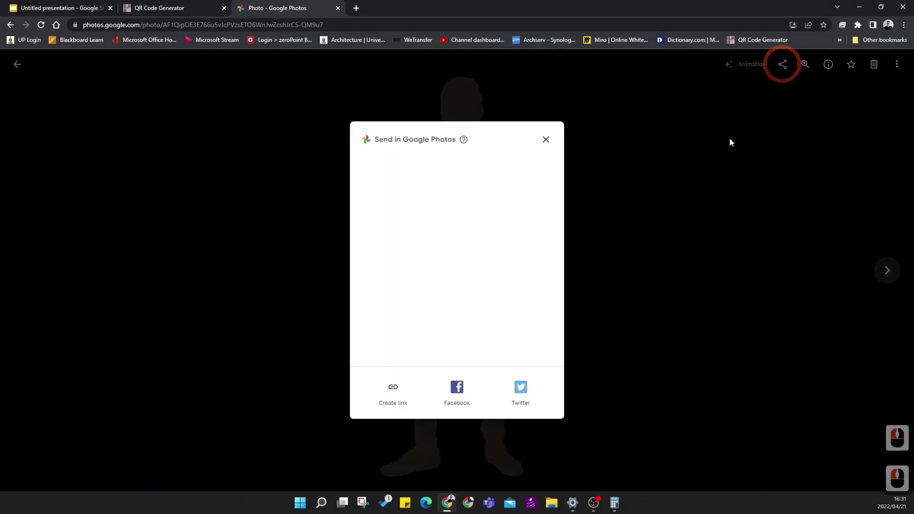
pyautogui.click(389, 399)
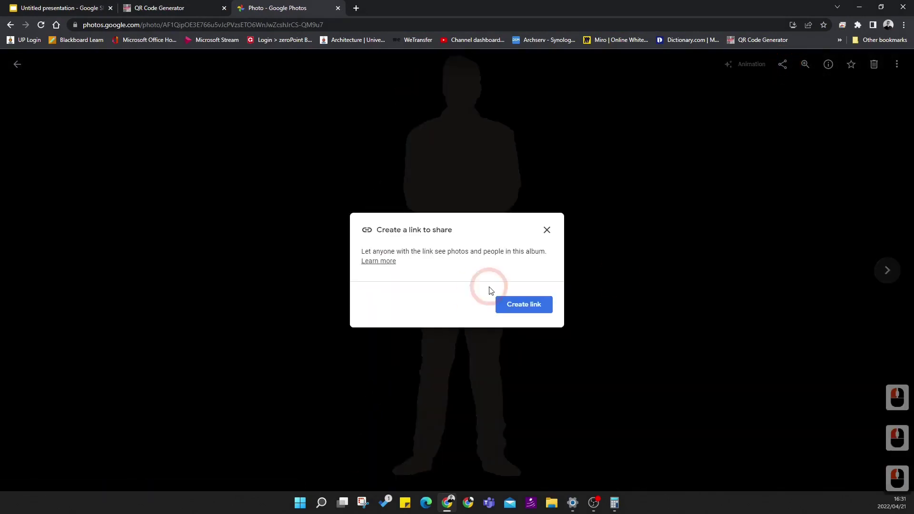
pyautogui.click(526, 307)
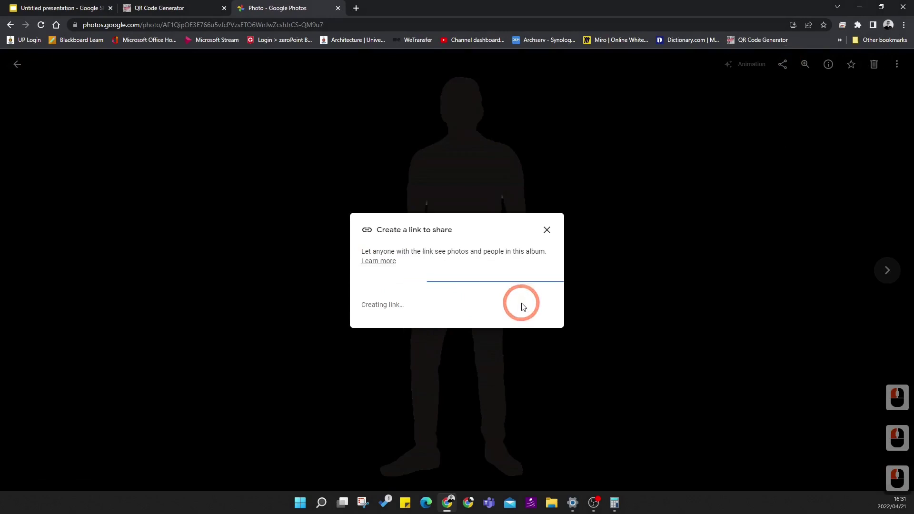
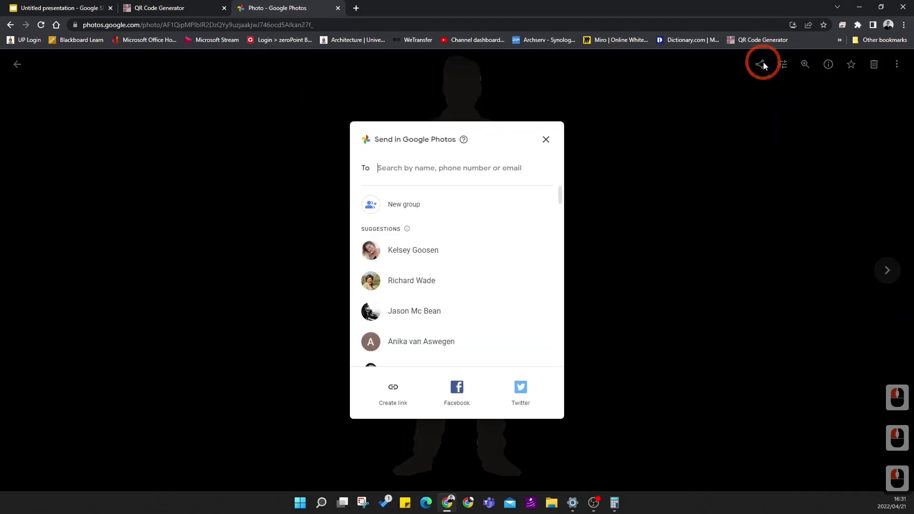
pyautogui.click(397, 392)
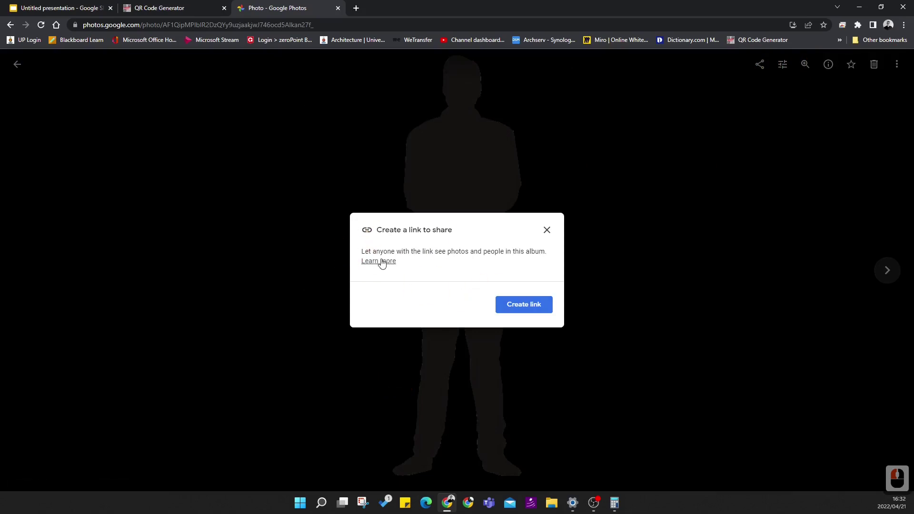
pyautogui.rightClick(378, 263)
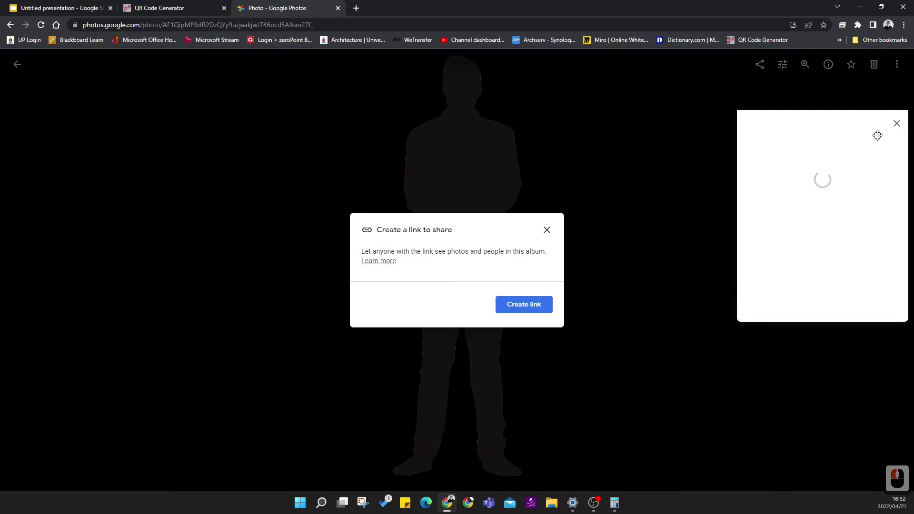
pyautogui.click(899, 132)
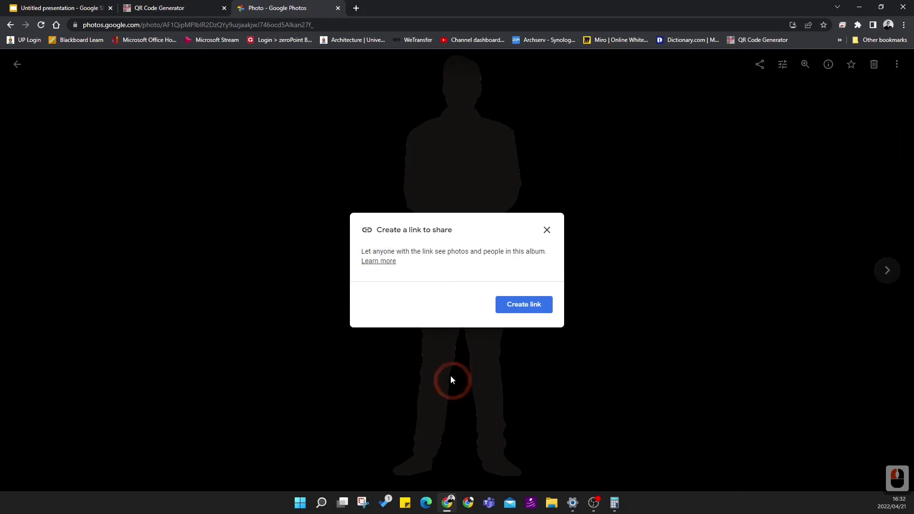
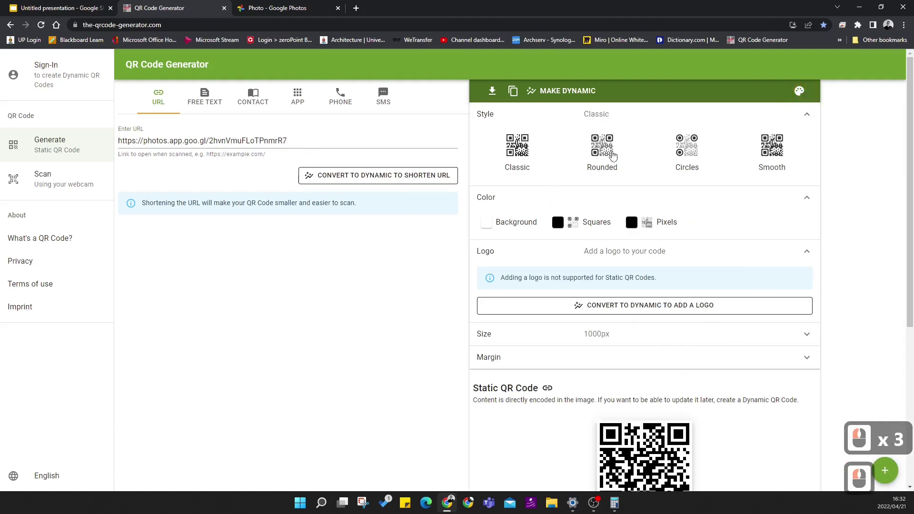
# Keep the 1000px size and copy the QR code image to the clipboard.
pyautogui.click(567, 157)
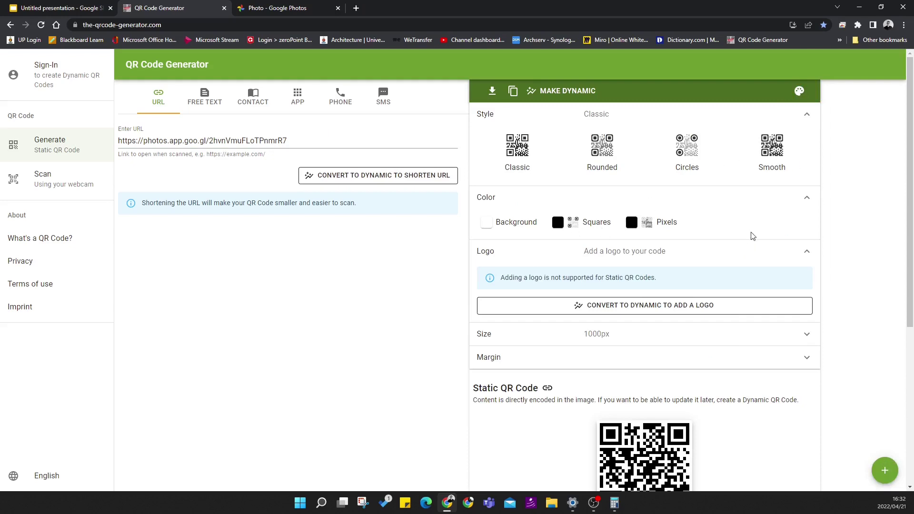
pyautogui.scroll(-3)
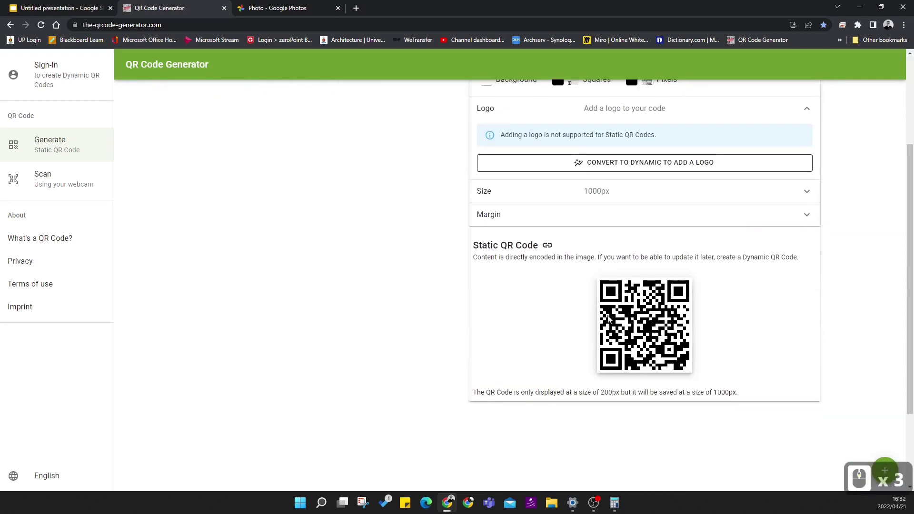
pyautogui.scroll(3)
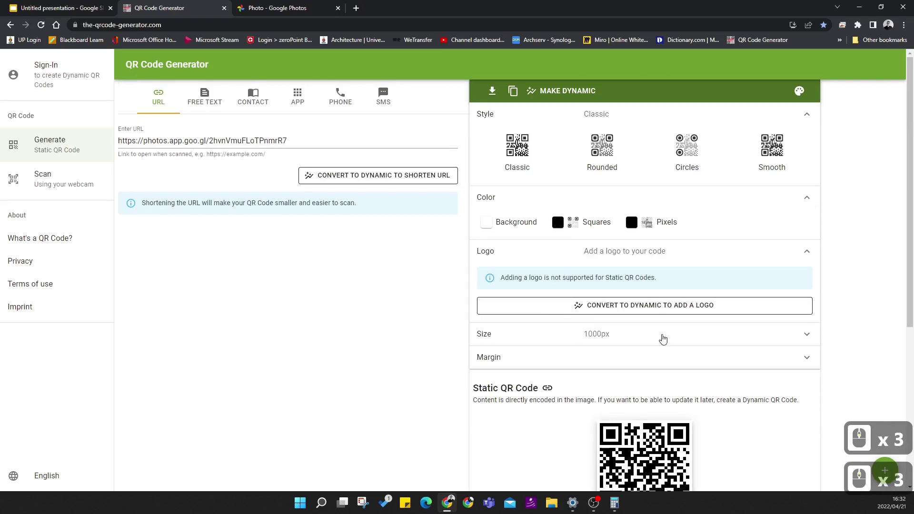
pyautogui.click(673, 340)
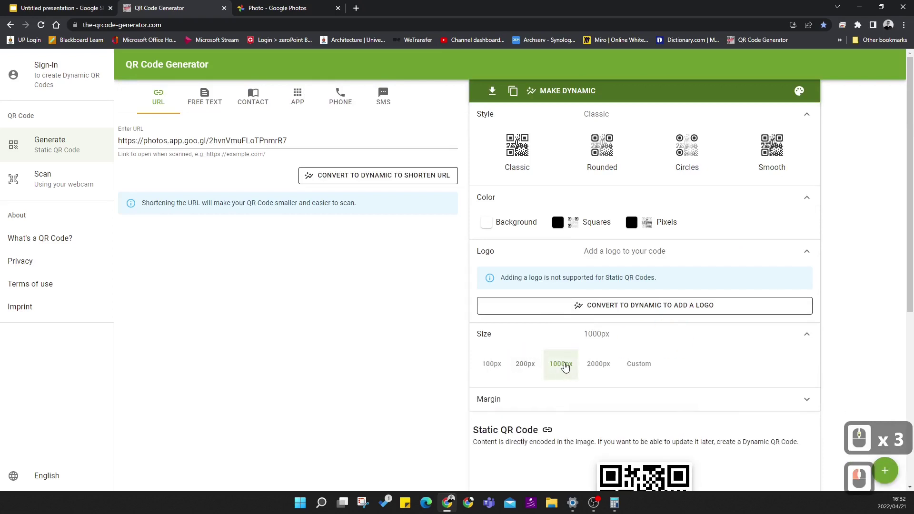
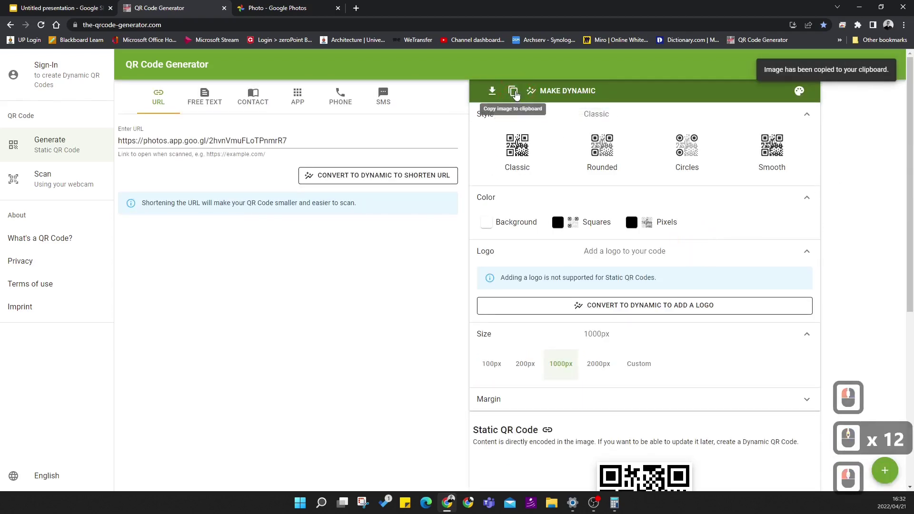
pyautogui.click(72, 9)
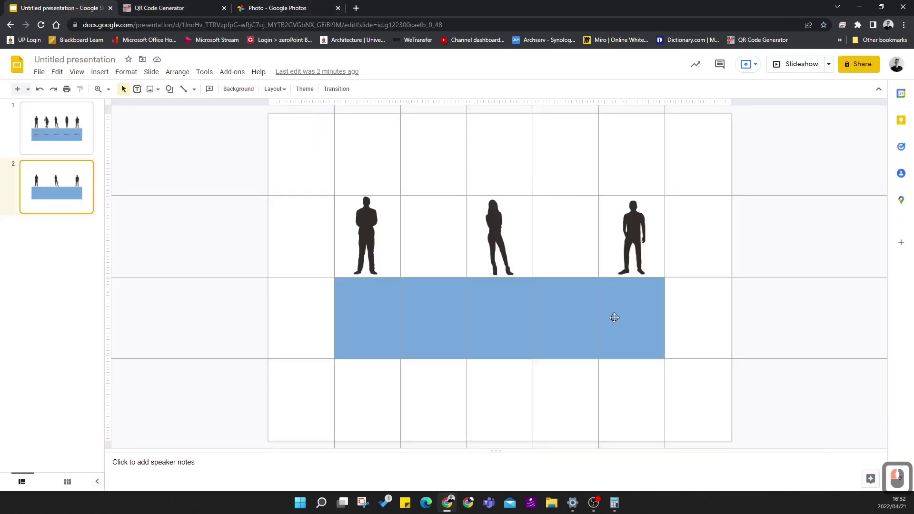
# Paste the QR code onto slide 2 and shrink it into the right end of the blue band.
pyautogui.press('ctrl+v')
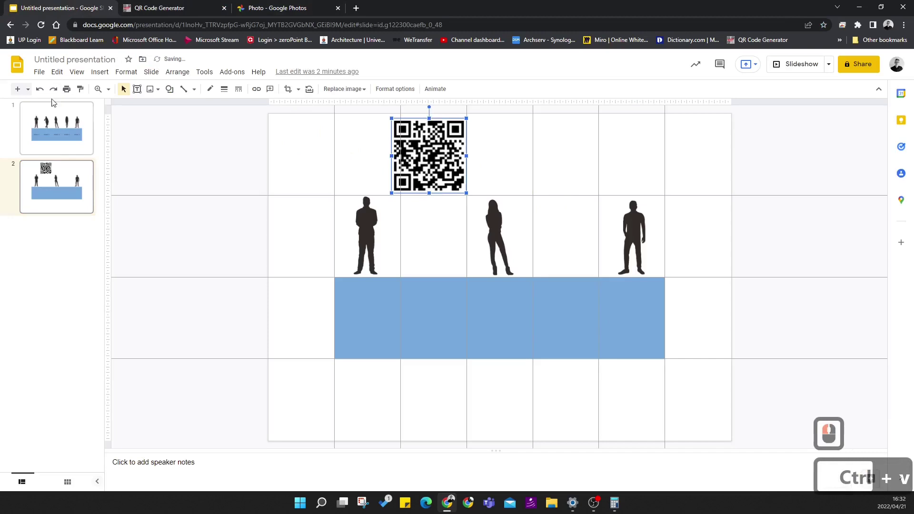
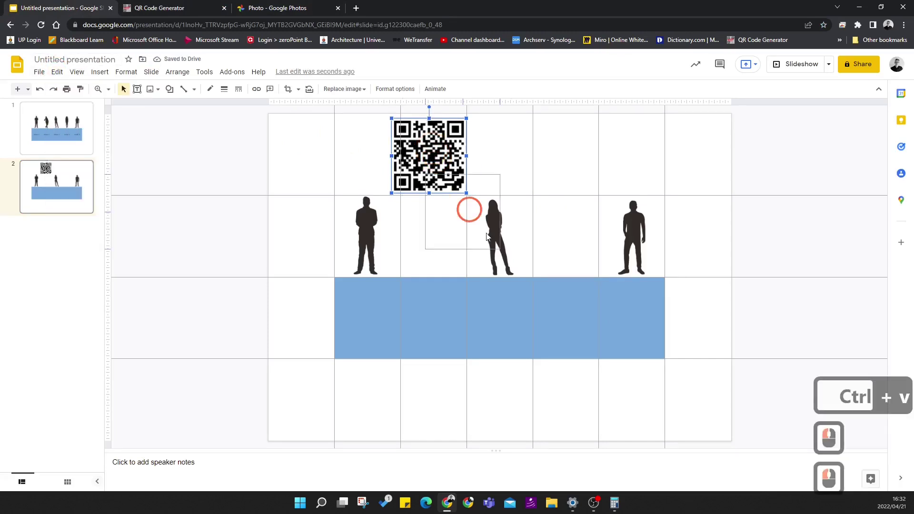
pyautogui.click(644, 333)
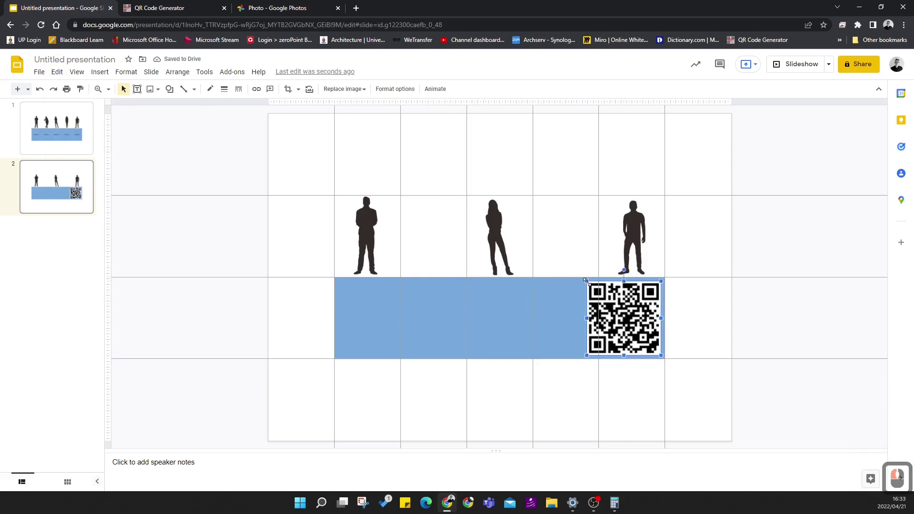
pyautogui.click(674, 336)
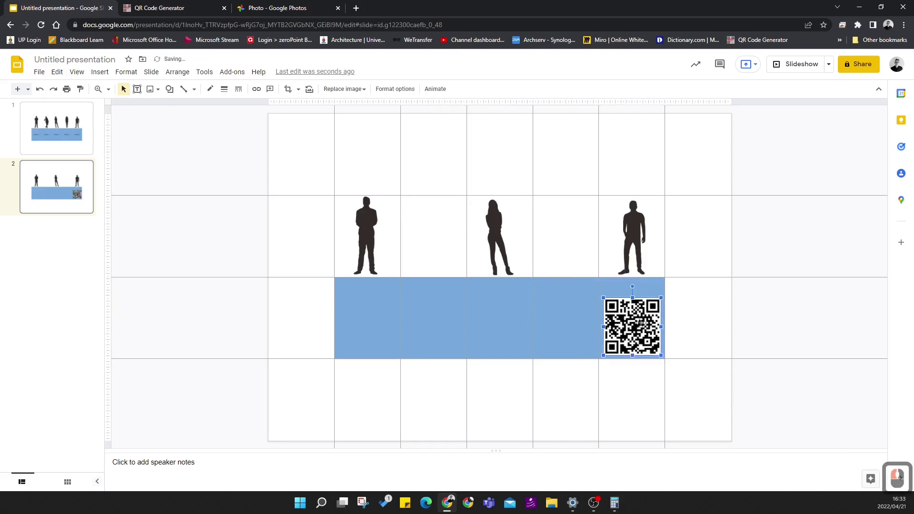
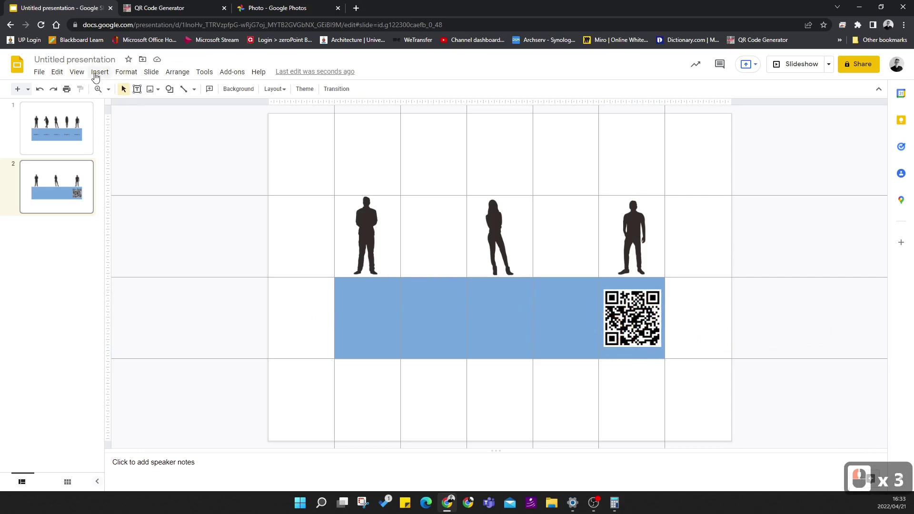
# Add a text box on the band reading HERE IS THE QR CODE LINK TO MY GIF.
pyautogui.click(96, 77)
pyautogui.click(114, 110)
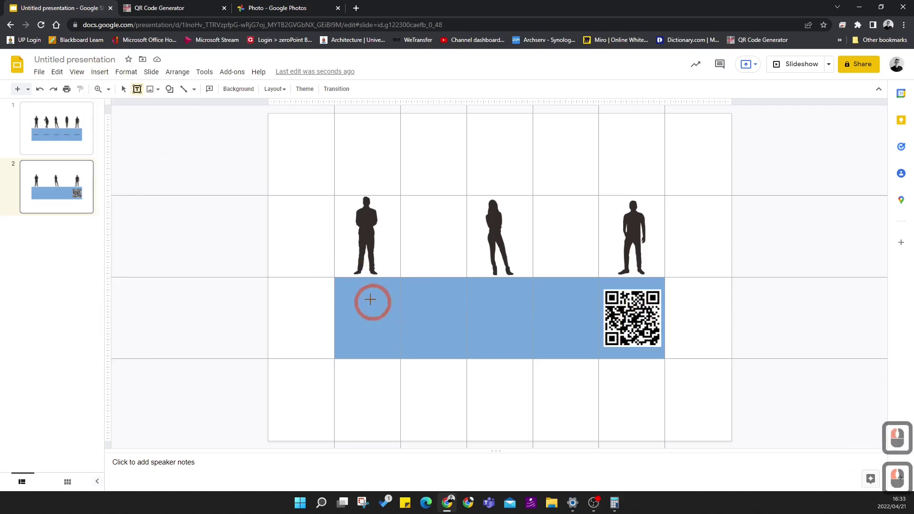
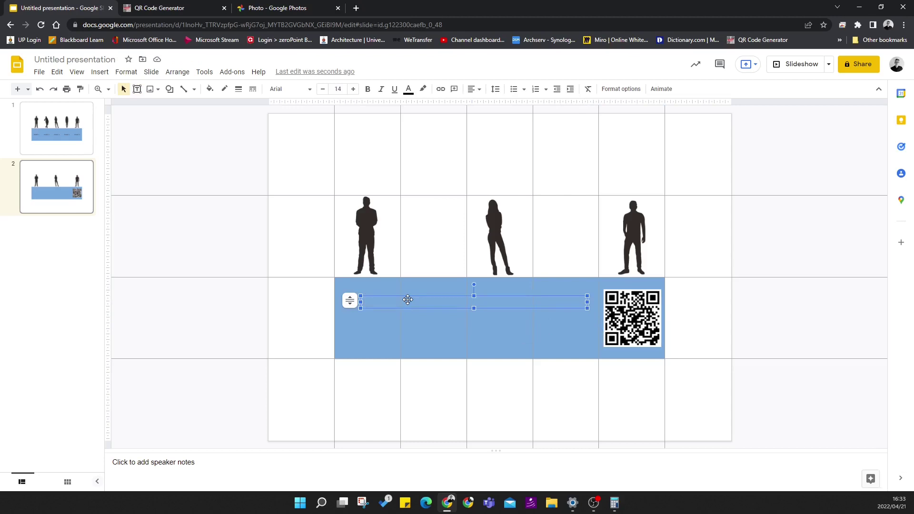
pyautogui.click(406, 301)
pyautogui.click(409, 307)
pyautogui.write('here is the qr code lin')
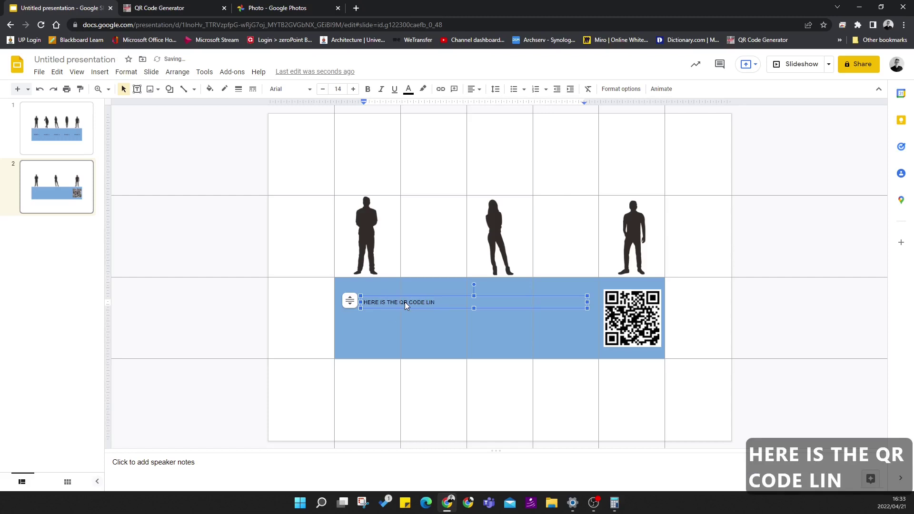
pyautogui.write('to my')
pyautogui.write('gif')
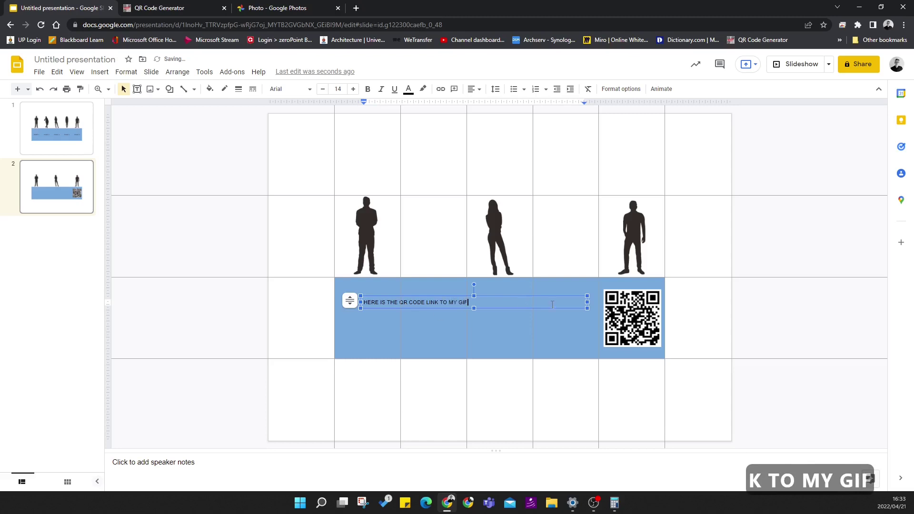
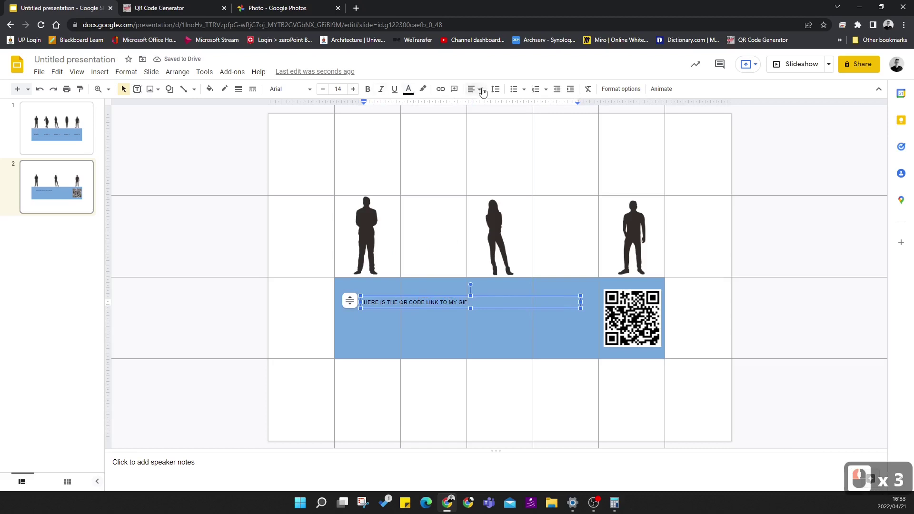
# Right-align the caption, raise it to 28 point, and centre it vertically on the band.
pyautogui.click(482, 92)
pyautogui.click(505, 109)
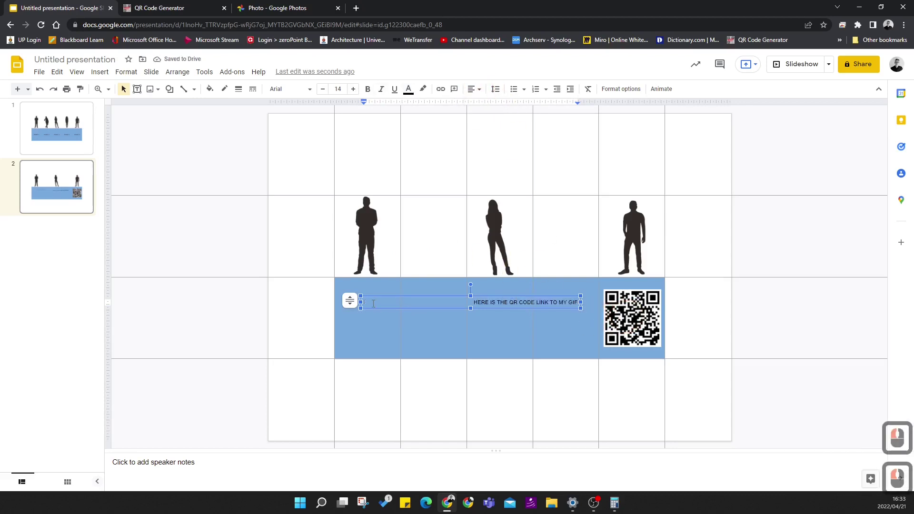
pyautogui.click(355, 91)
pyautogui.click(355, 92)
pyautogui.click(354, 91)
pyautogui.doubleClick(355, 92)
pyautogui.click(354, 92)
pyautogui.click(355, 92)
pyautogui.doubleClick(355, 91)
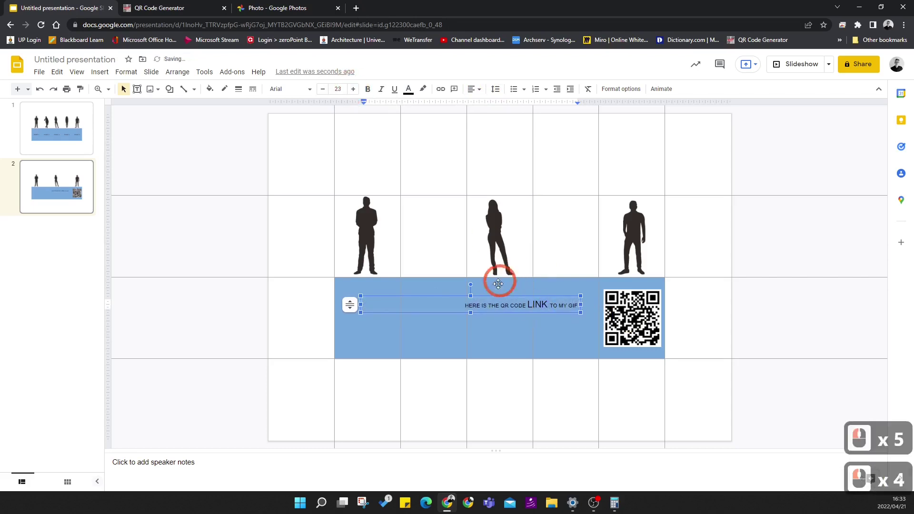
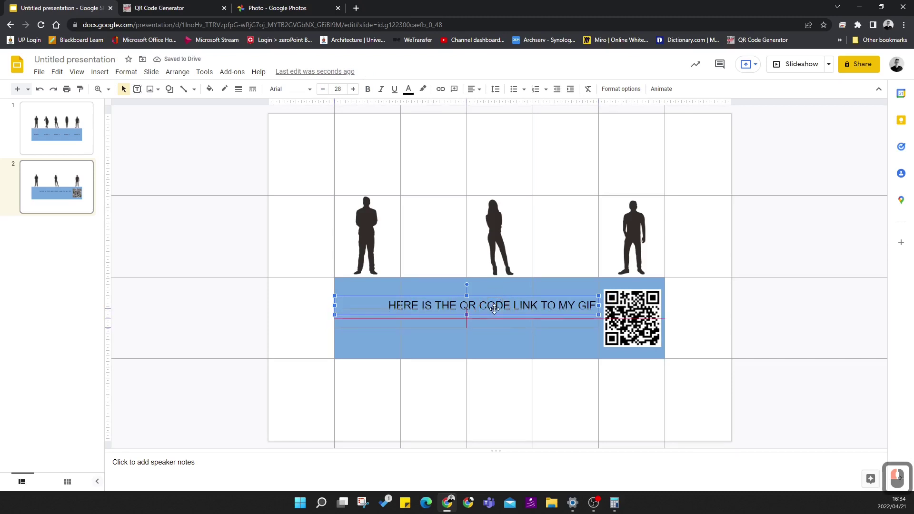
pyautogui.click(496, 308)
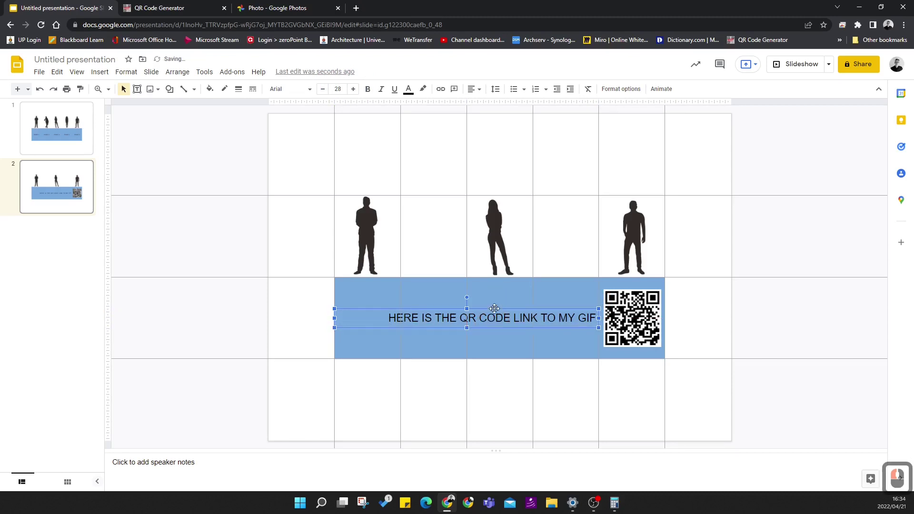
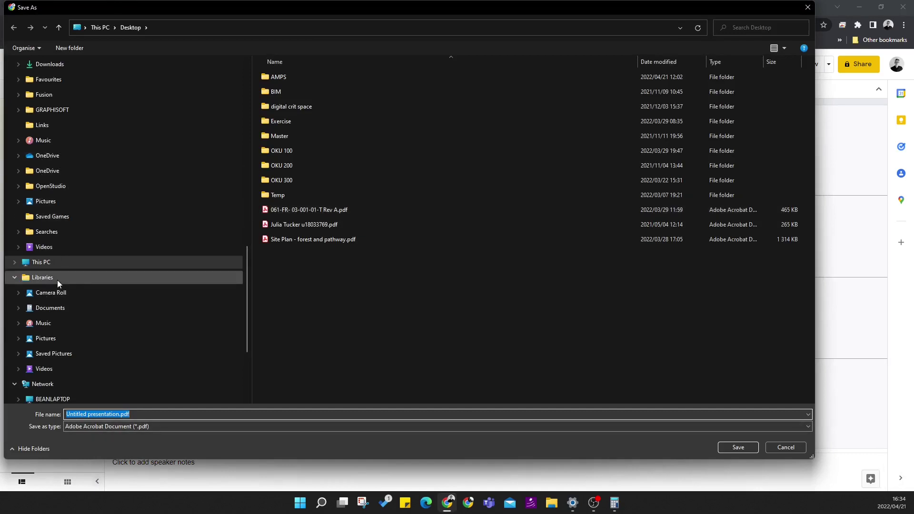
# Scroll through the File > Download options toward PDF document (.pdf).
pyautogui.scroll(-3)
pyautogui.scroll(-3)
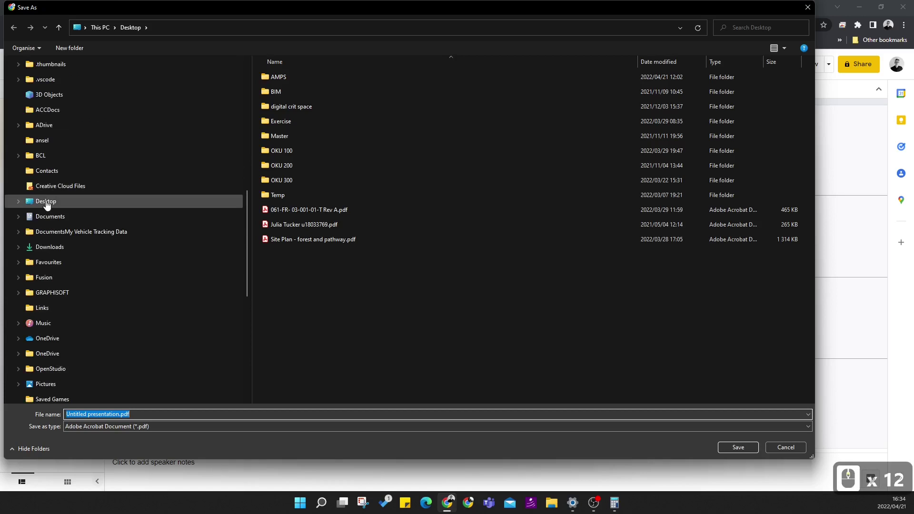
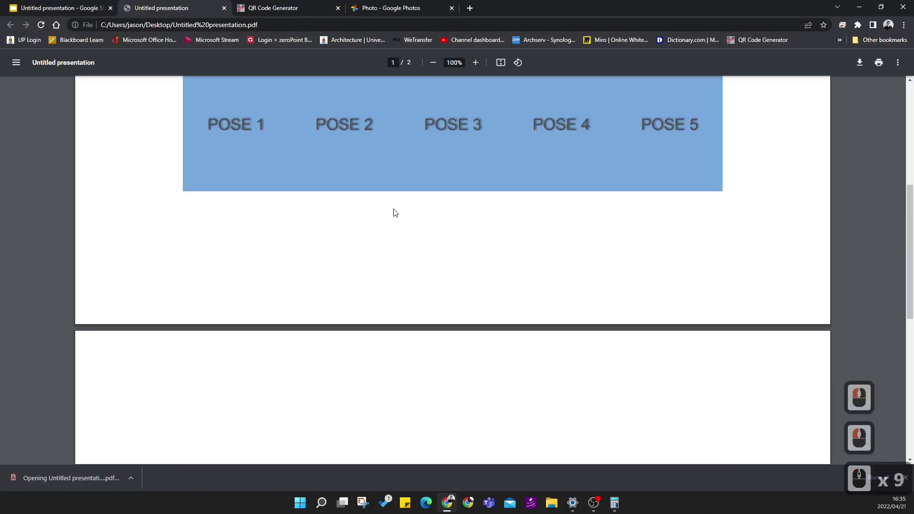
# Scroll to page 2 of the exported PDF to check the QR code slide.
pyautogui.scroll(-3)
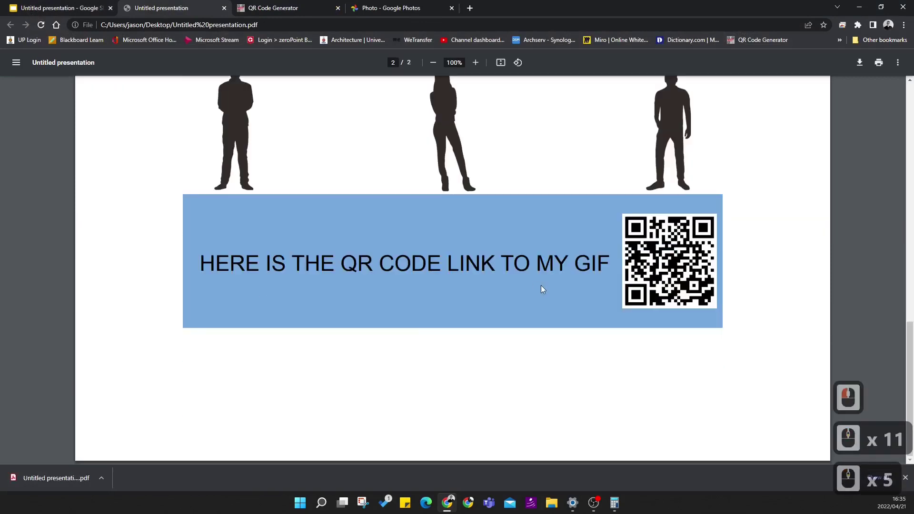